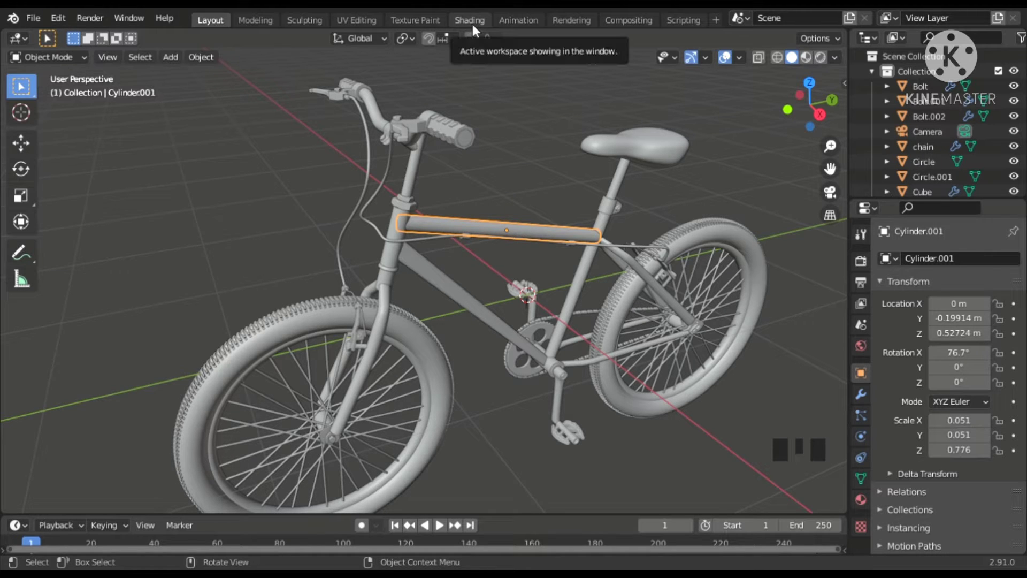
Switch from the Layout workspace to the Shading workspace.
click(518, 221)
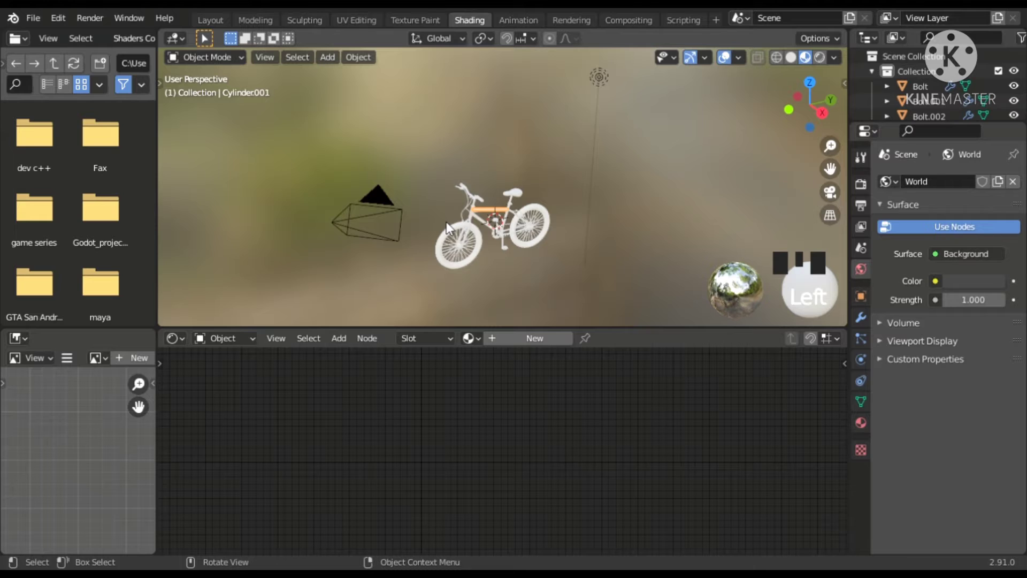
scroll(up, 3)
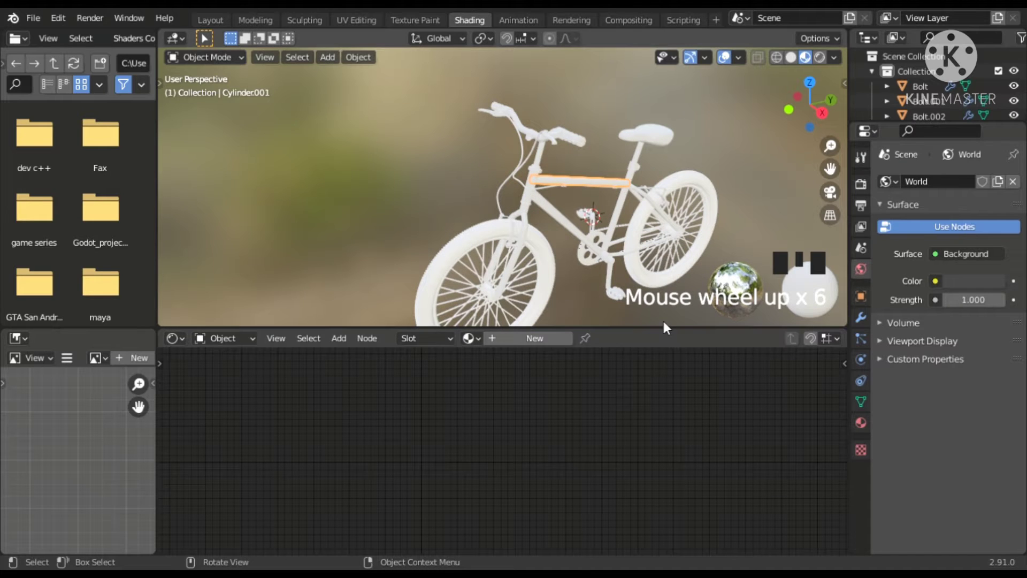
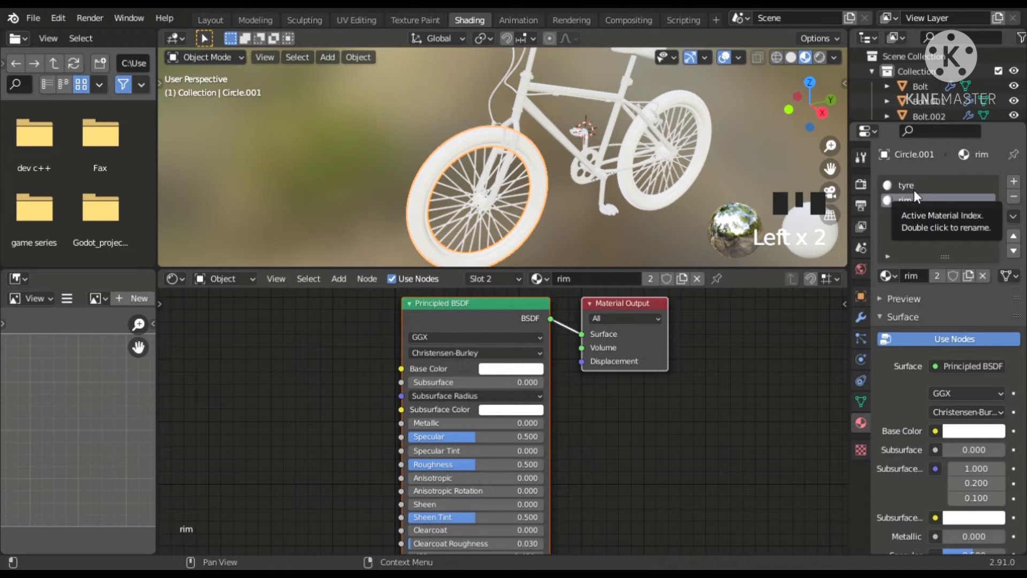
click(919, 195)
click(926, 202)
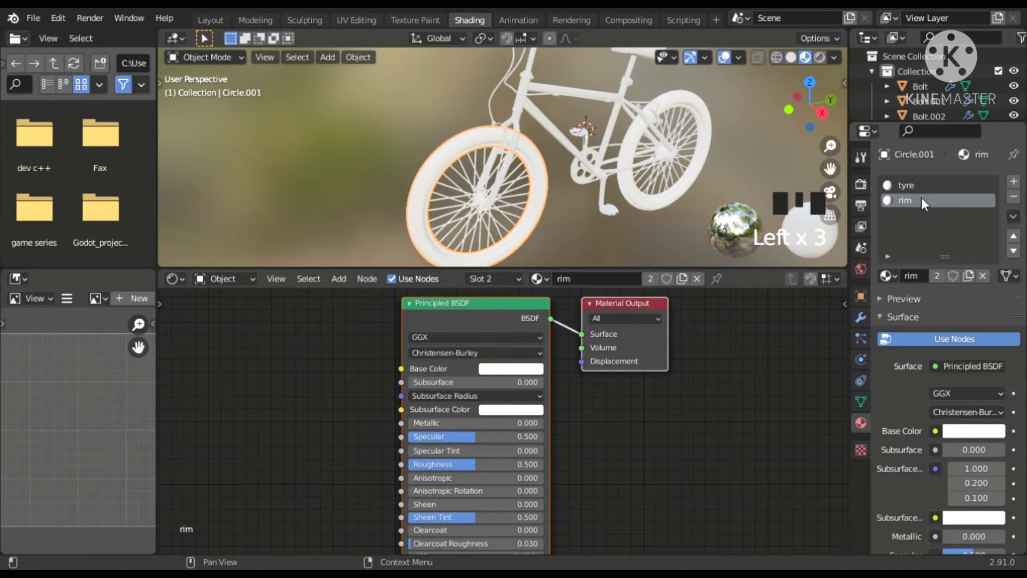
click(930, 195)
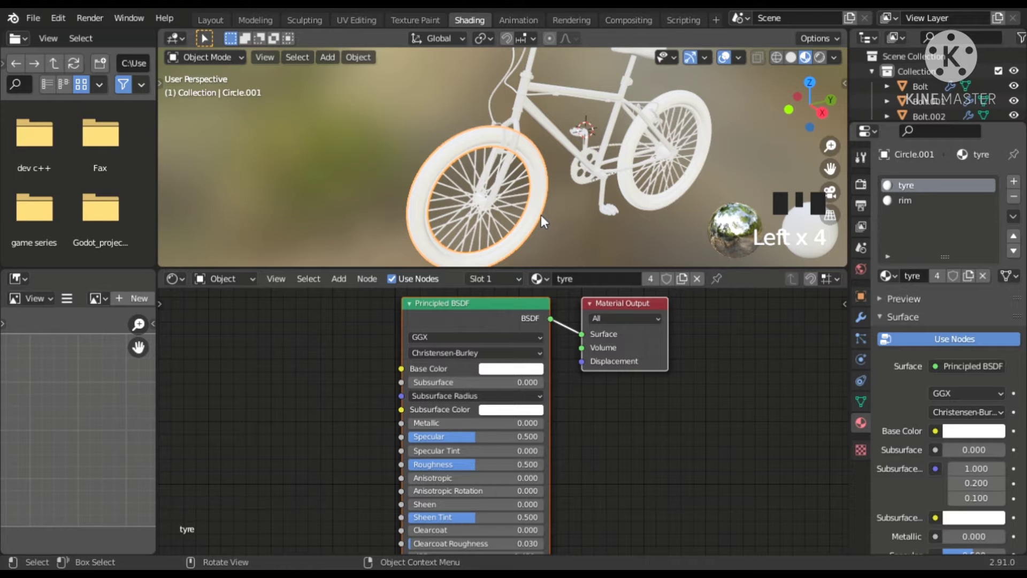
drag(546, 229, 544, 147)
scroll(up, 3)
Create a new red material for the top tube with metallic 0.6 and roughness 0.2.
click(491, 86)
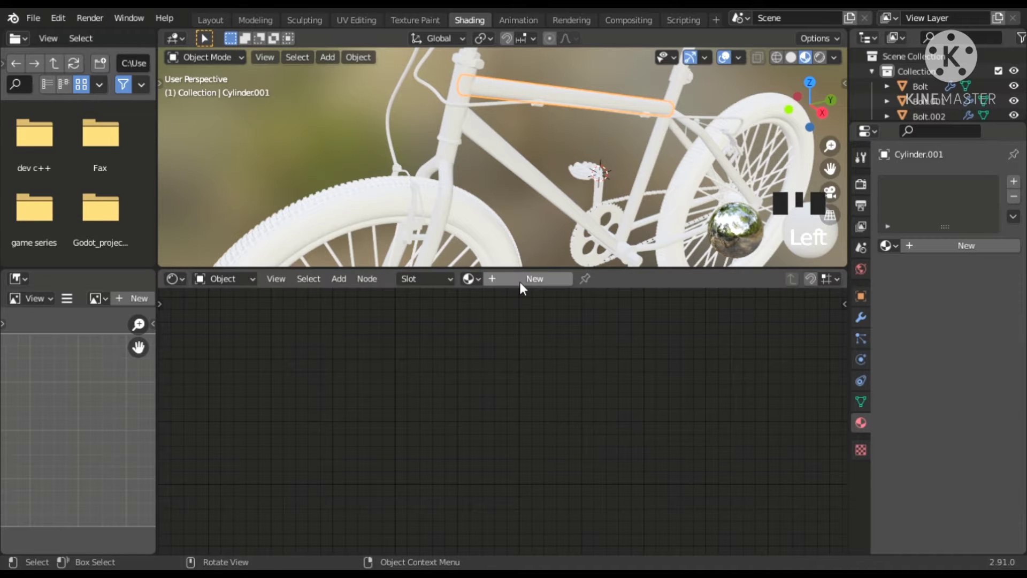
drag(526, 287, 533, 282)
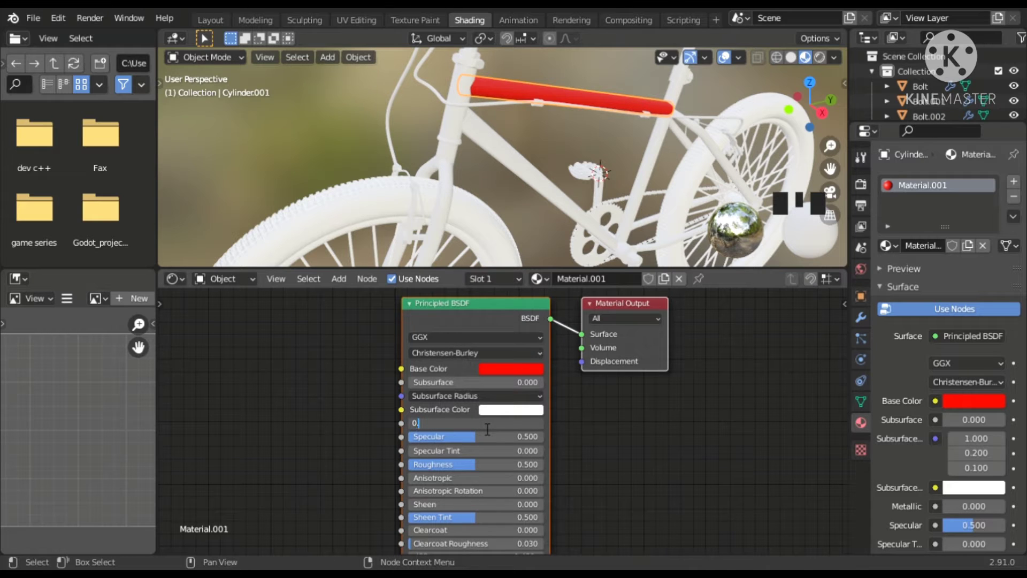
click(483, 427)
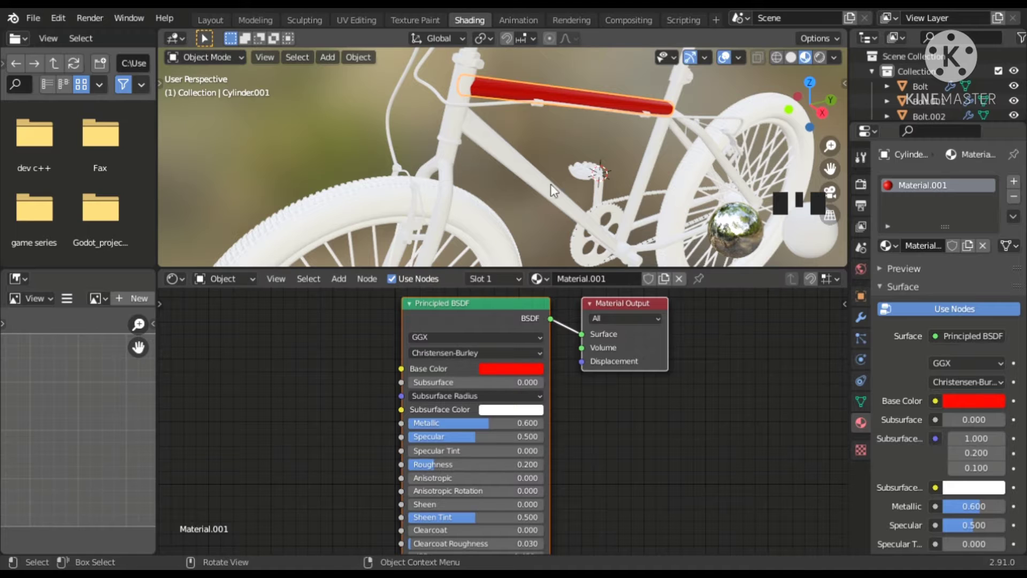
Orbit and zoom out to bring the whole bicycle frame into view.
scroll(up, 3)
drag(595, 118, 560, 124)
scroll(down, 3)
scroll(down, 3)
scroll(down, 3)
drag(527, 118, 401, 130)
Select the remaining frame tubes, adding the red top tube last as the active object.
click(401, 130)
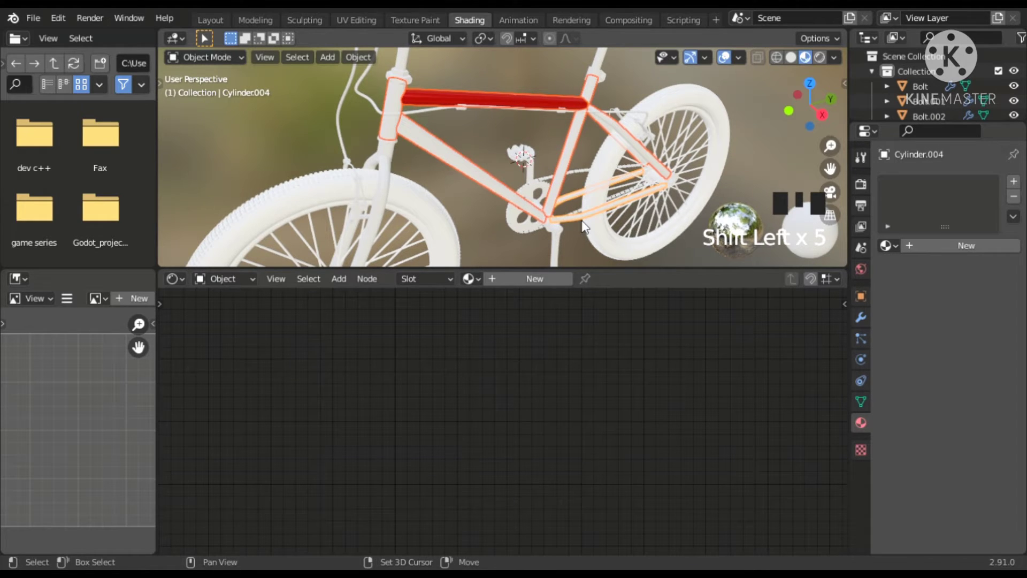
scroll(up, 3)
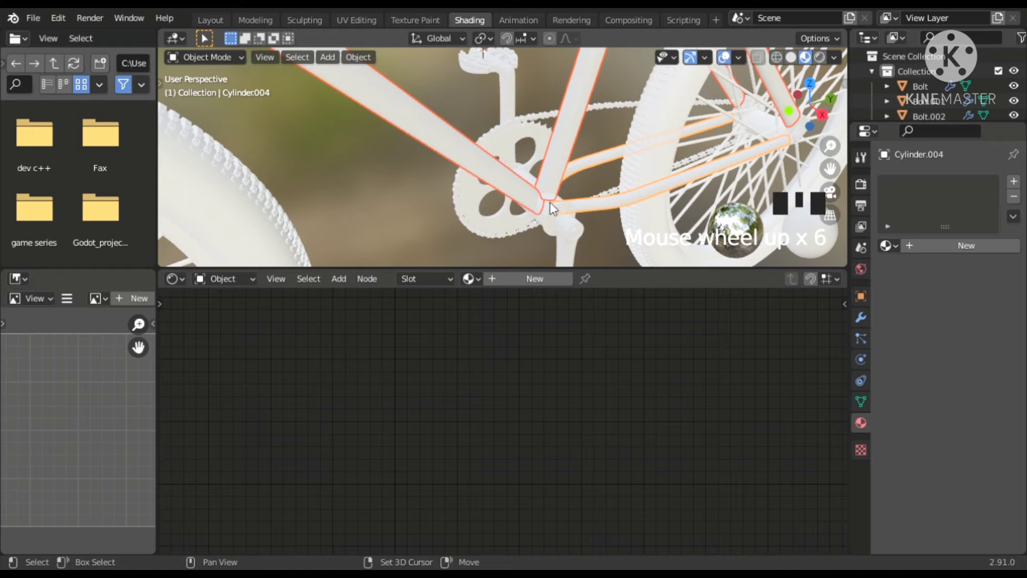
drag(561, 207, 565, 208)
scroll(down, 3)
middle_click(575, 234)
scroll(down, 3)
drag(566, 203, 447, 148)
click(447, 148)
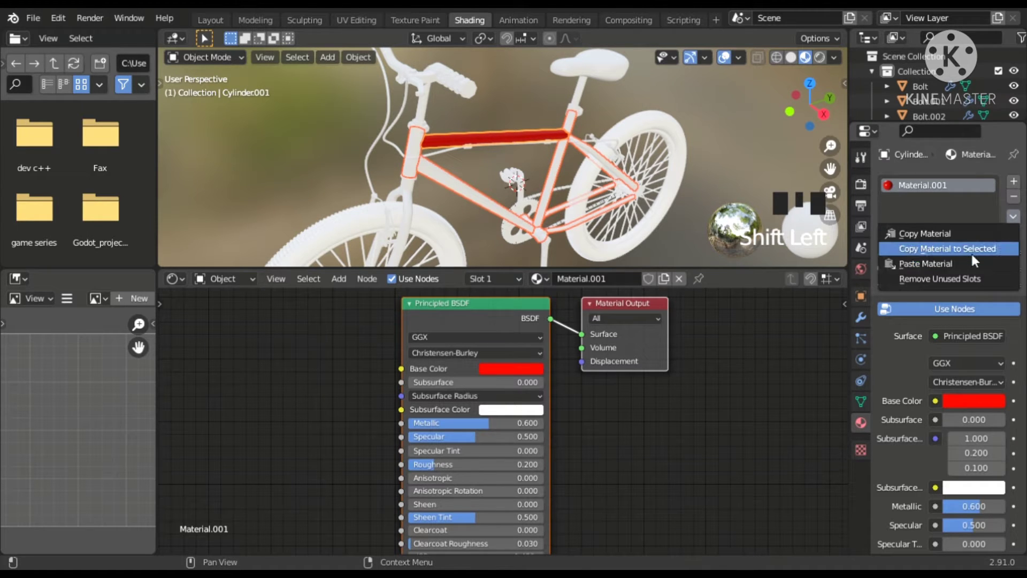
Copy the red Material.001 onto all selected frame tubes and check a rear tube.
click(978, 257)
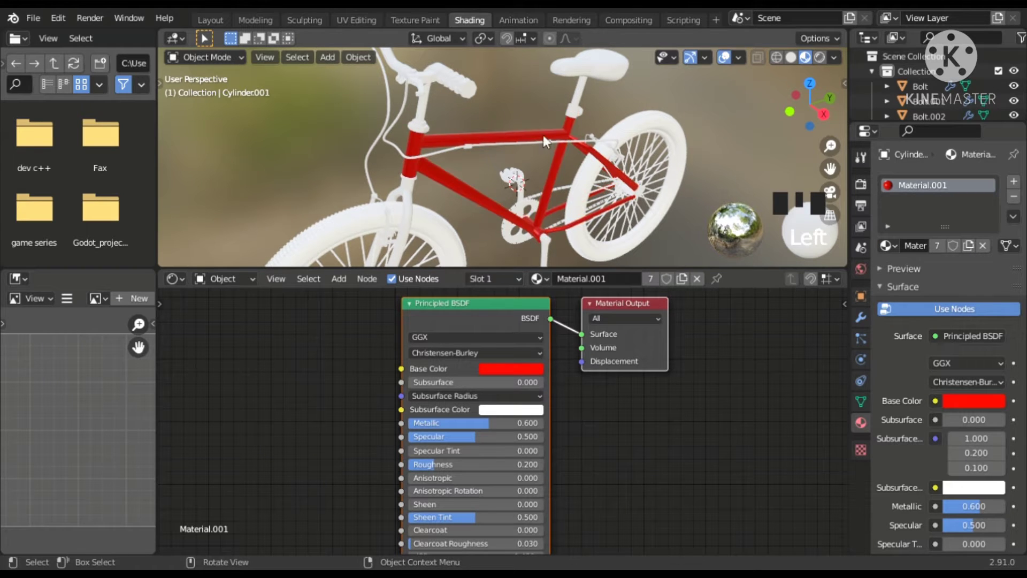
drag(560, 180, 573, 223)
click(573, 224)
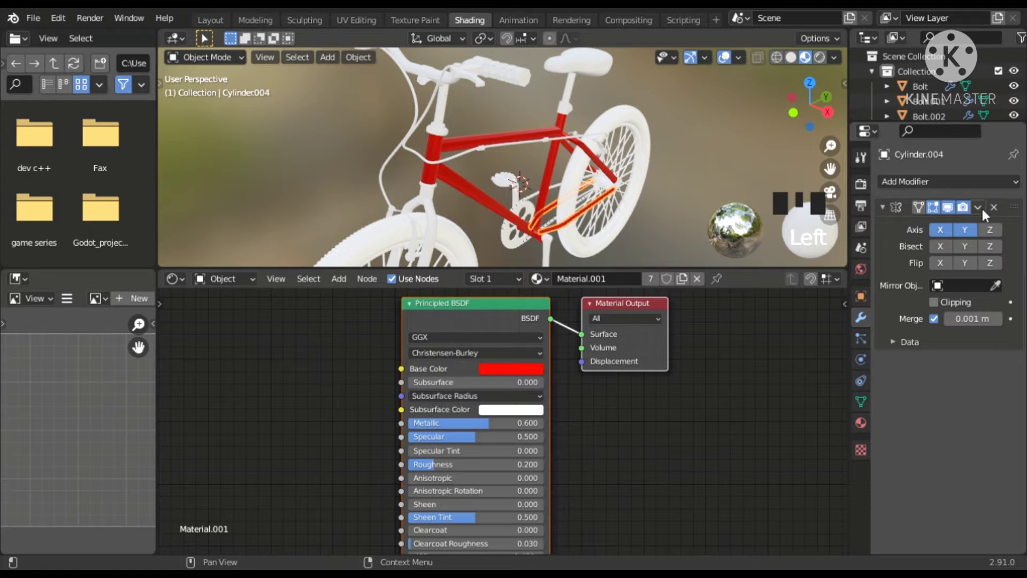
drag(963, 230, 603, 163)
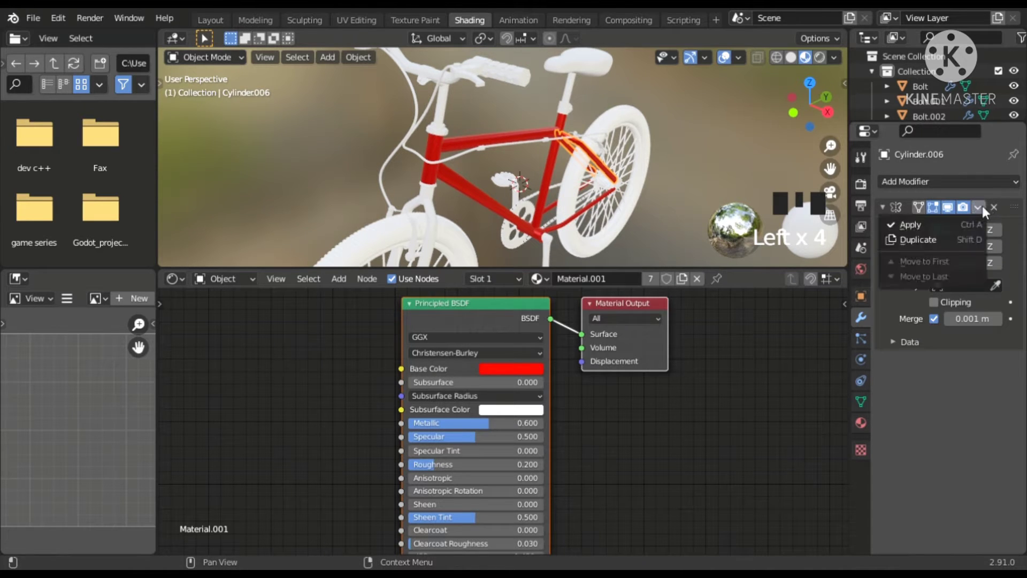
click(977, 225)
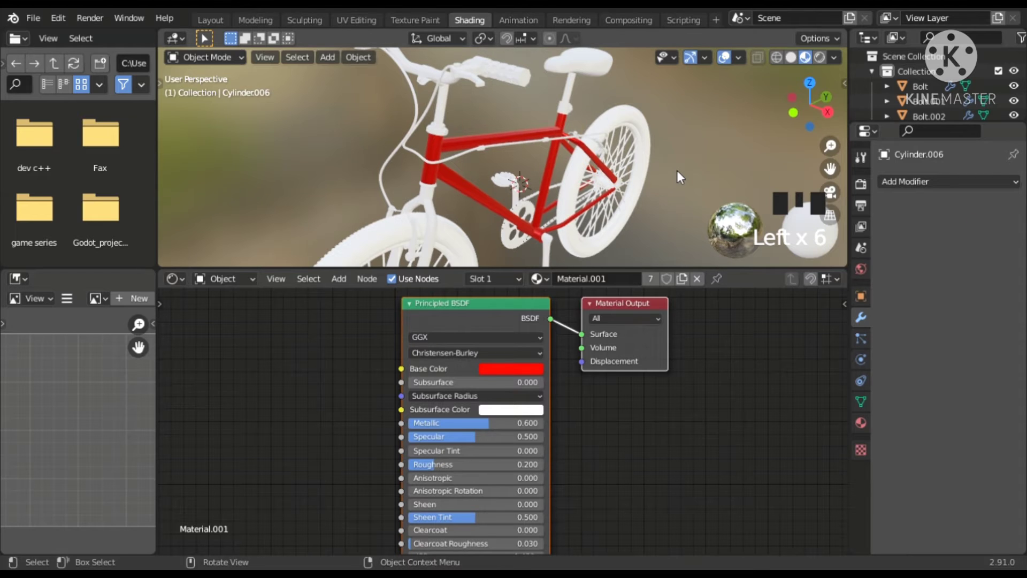
Inspect the seat clamp and seat tube to confirm they carry the red material.
drag(669, 183, 568, 115)
click(568, 115)
scroll(up, 3)
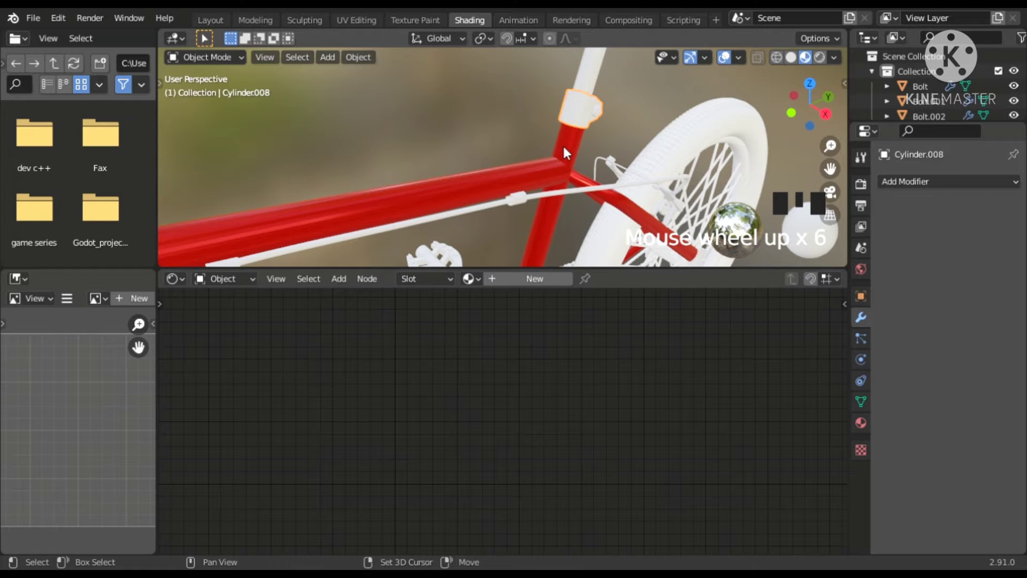
click(566, 152)
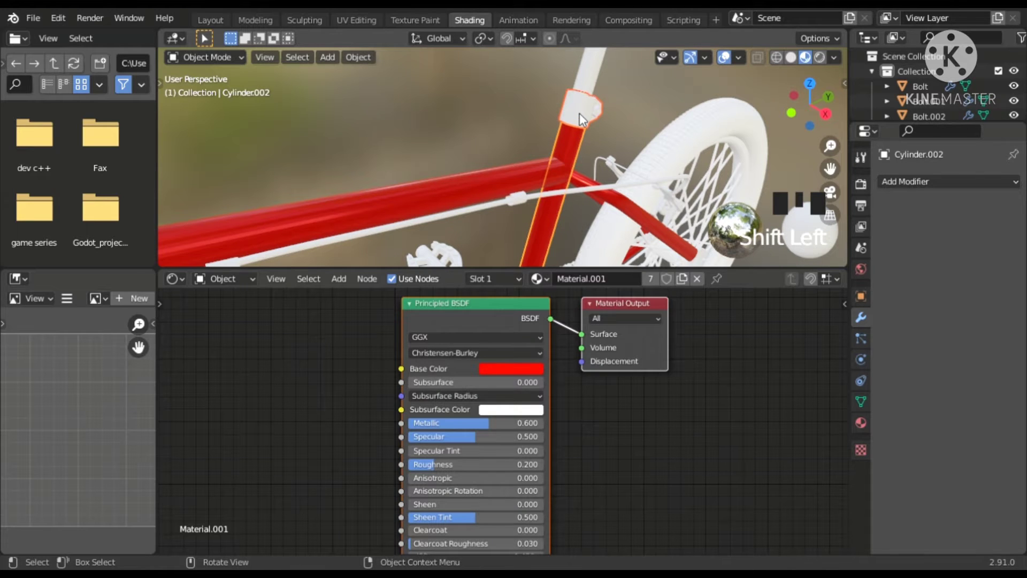
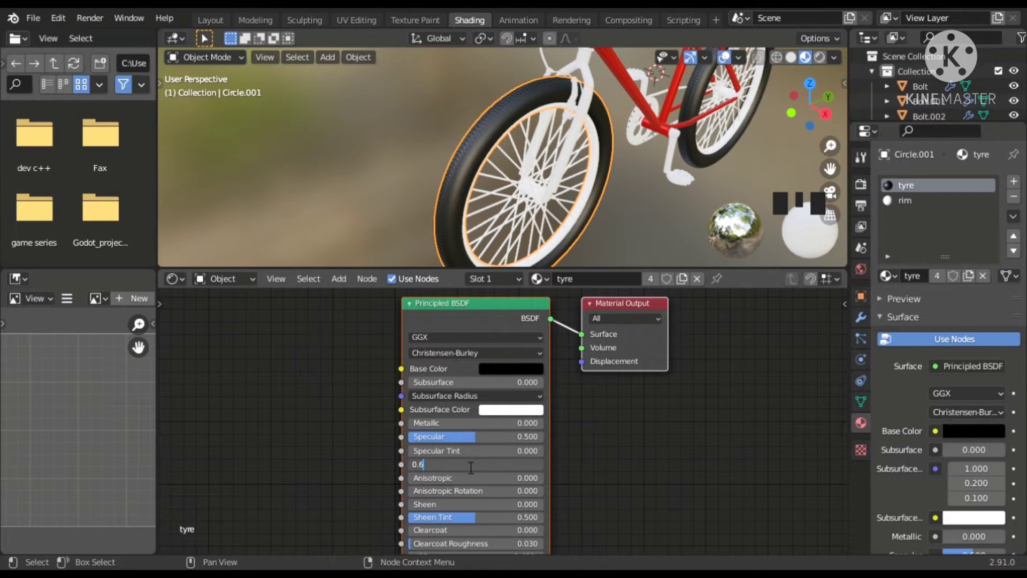
Lower the black tyre material's specular to 0.2, keeping roughness 0.6.
click(469, 466)
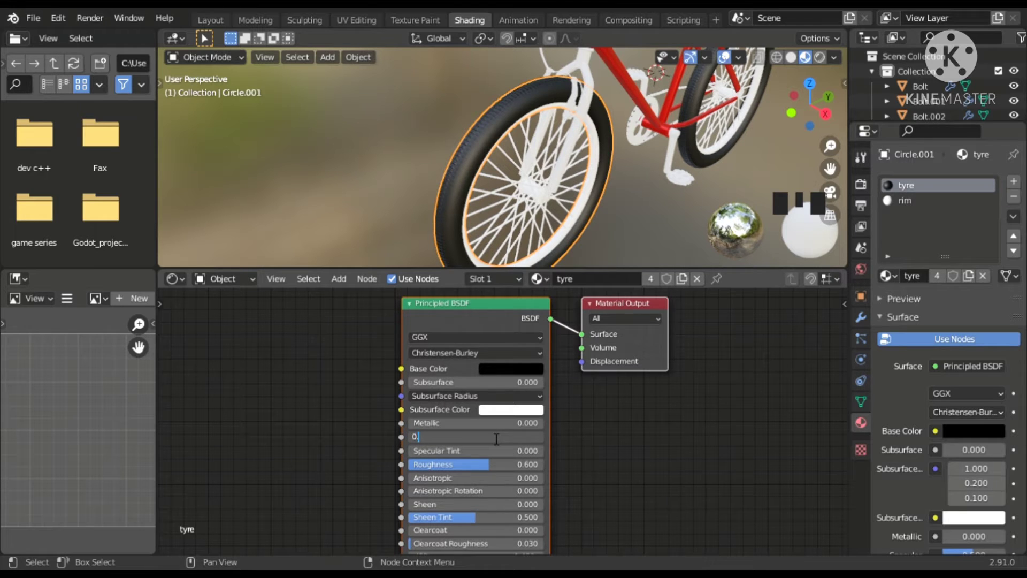
click(494, 436)
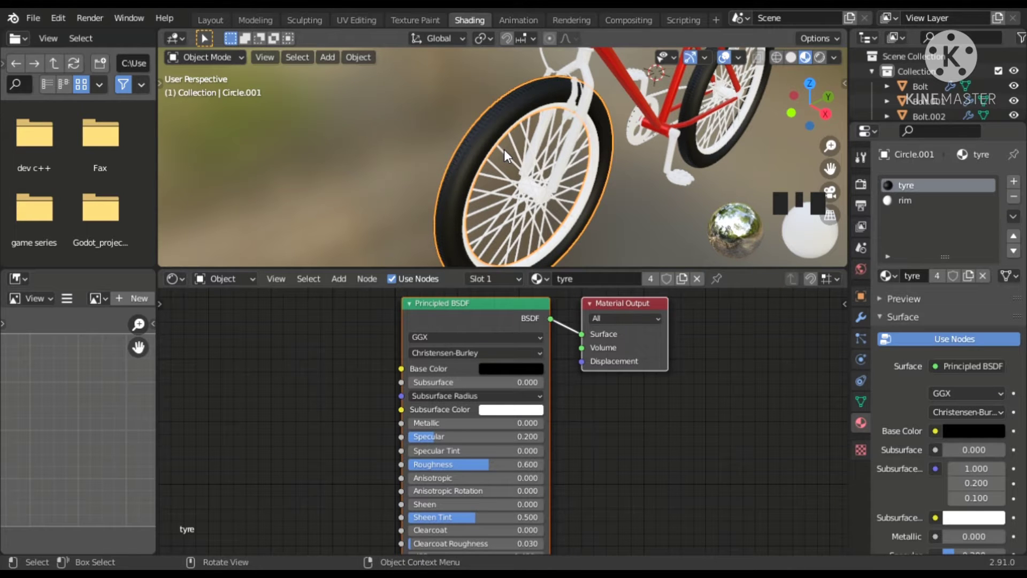
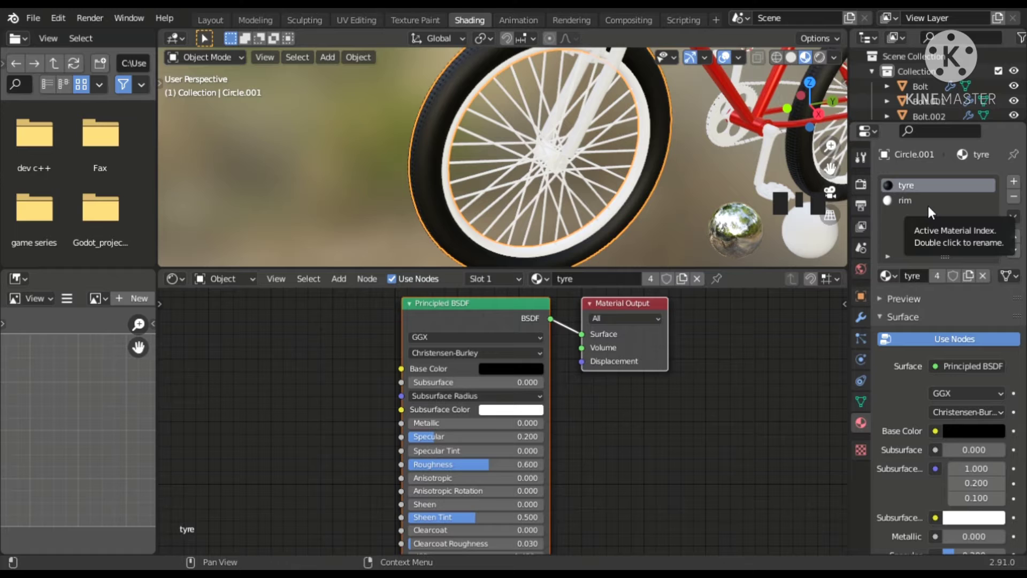
Give the rim material a grey colour with metallic 0.2, specular 0.1 and roughness 0.7.
click(933, 211)
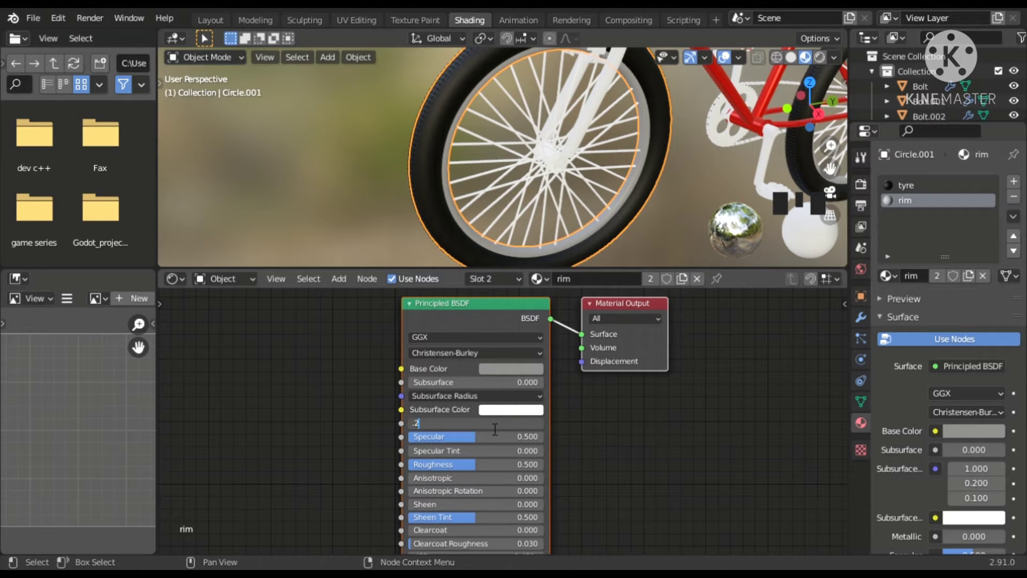
click(492, 428)
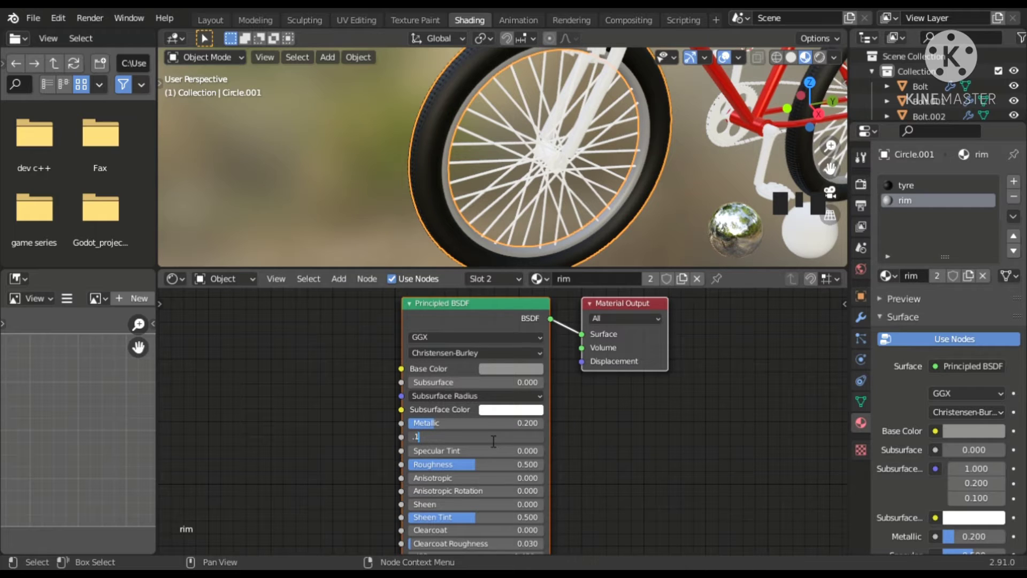
click(489, 440)
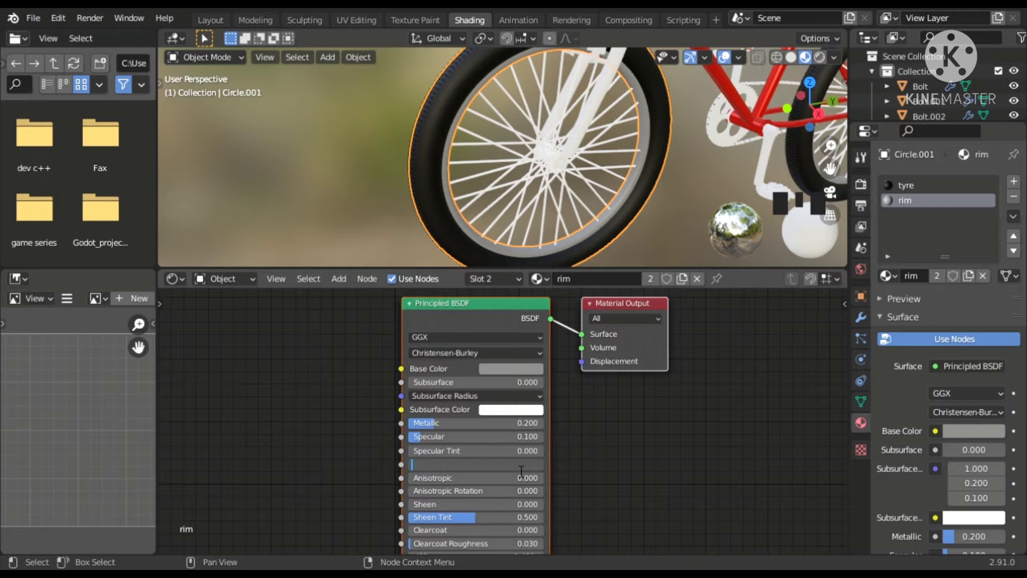
click(517, 470)
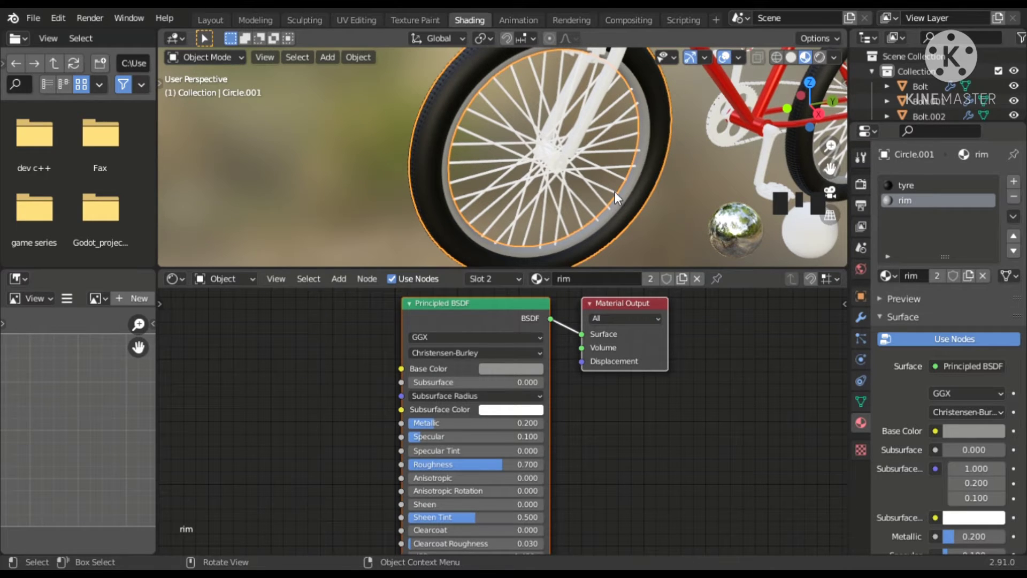
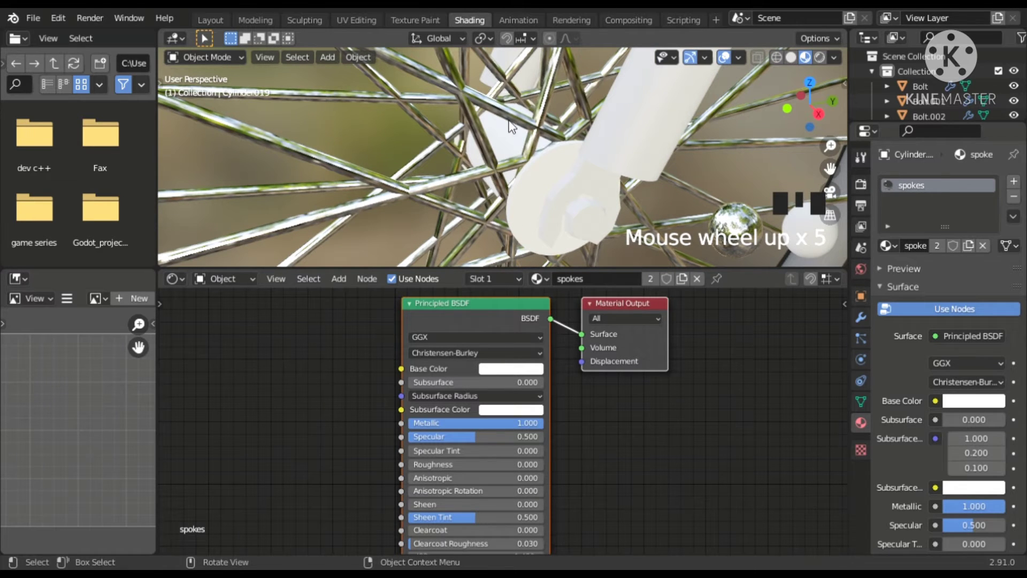
Orbit to the wheel centre and select the hub cylinder for its metal material.
drag(528, 150, 519, 158)
click(518, 158)
drag(548, 191, 532, 373)
click(532, 373)
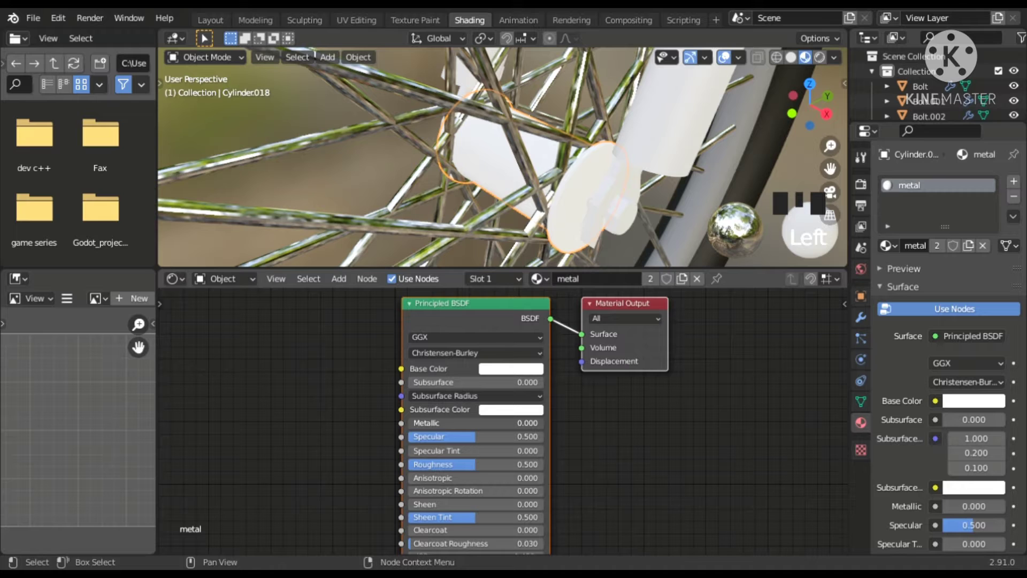
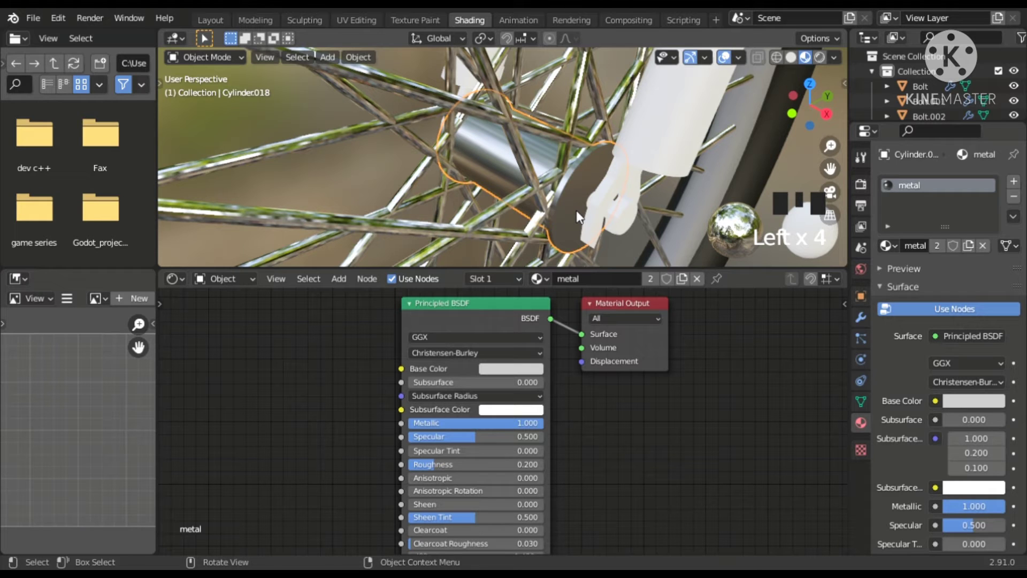
Shift-select the bolts and other hub pieces around the wheel centre together with the hub.
scroll(down, 3)
scroll(up, 3)
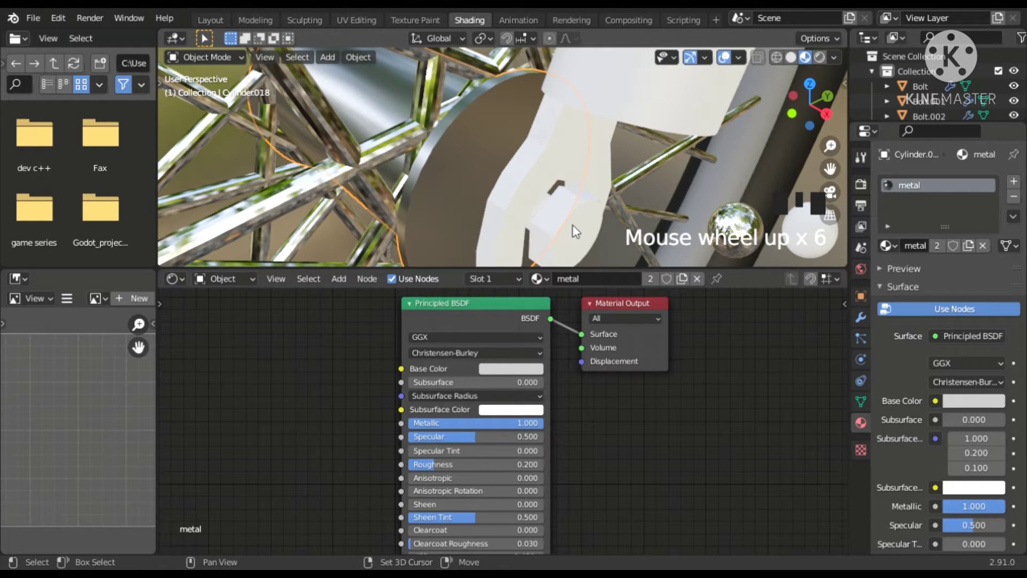
click(578, 230)
scroll(down, 3)
drag(677, 173, 623, 144)
scroll(down, 3)
drag(626, 152, 626, 164)
scroll(up, 3)
scroll(down, 3)
scroll(down, 3)
scroll(down, 3)
drag(490, 171, 677, 139)
scroll(up, 3)
scroll(up, 3)
drag(685, 160, 545, 205)
scroll(down, 3)
scroll(up, 3)
drag(545, 205, 551, 214)
click(551, 214)
scroll(down, 3)
drag(551, 214, 484, 197)
scroll(down, 3)
scroll(up, 3)
scroll(up, 3)
drag(513, 169, 605, 144)
Copy the shiny metal material to the selected hub parts, then select the white front fork tube.
click(606, 144)
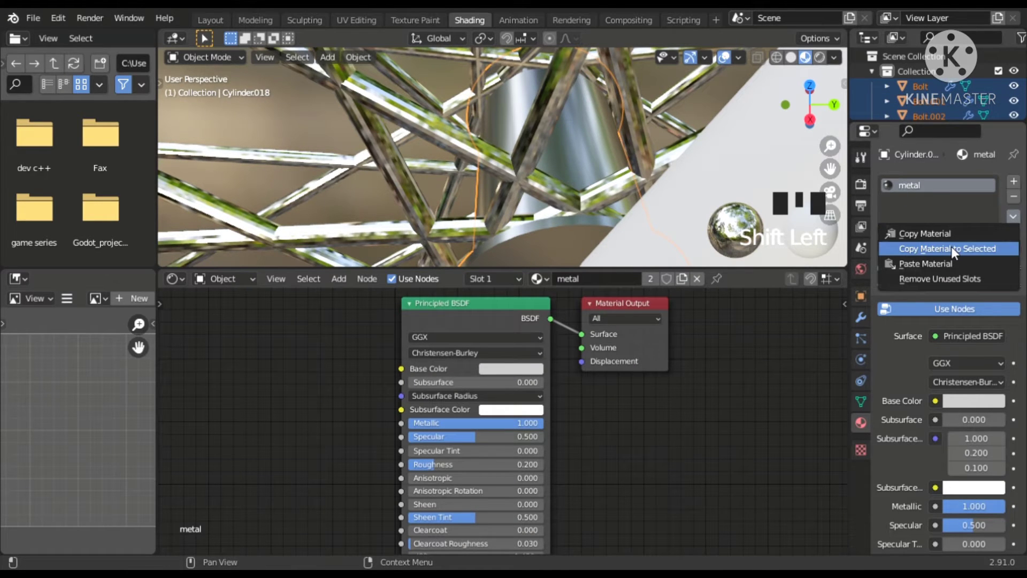
click(957, 251)
scroll(down, 3)
drag(657, 176, 545, 216)
scroll(down, 3)
drag(618, 157, 610, 188)
drag(610, 188, 586, 144)
click(585, 144)
scroll(up, 3)
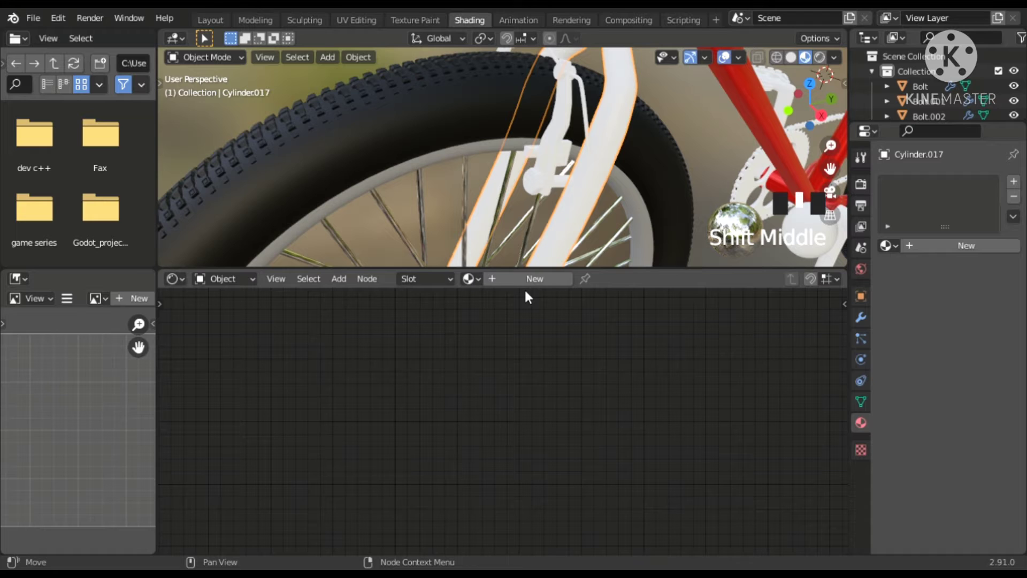
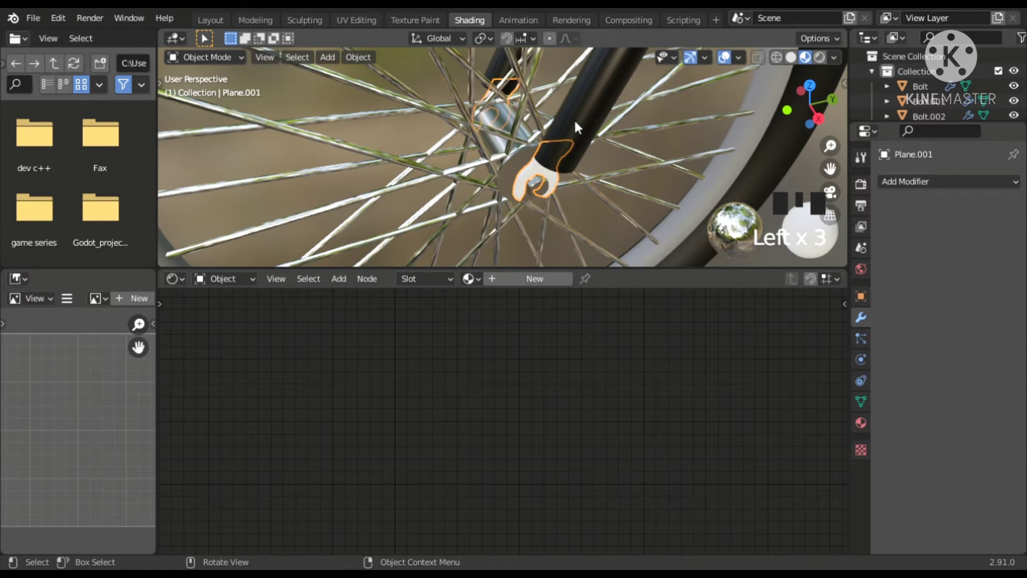
Select the brake part beside the red block to receive the metal material.
click(581, 126)
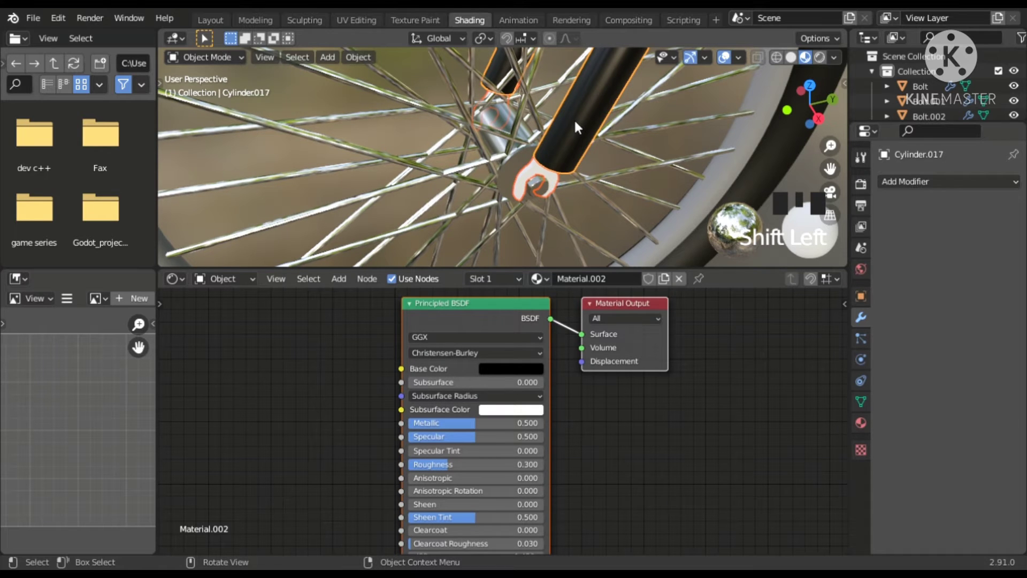
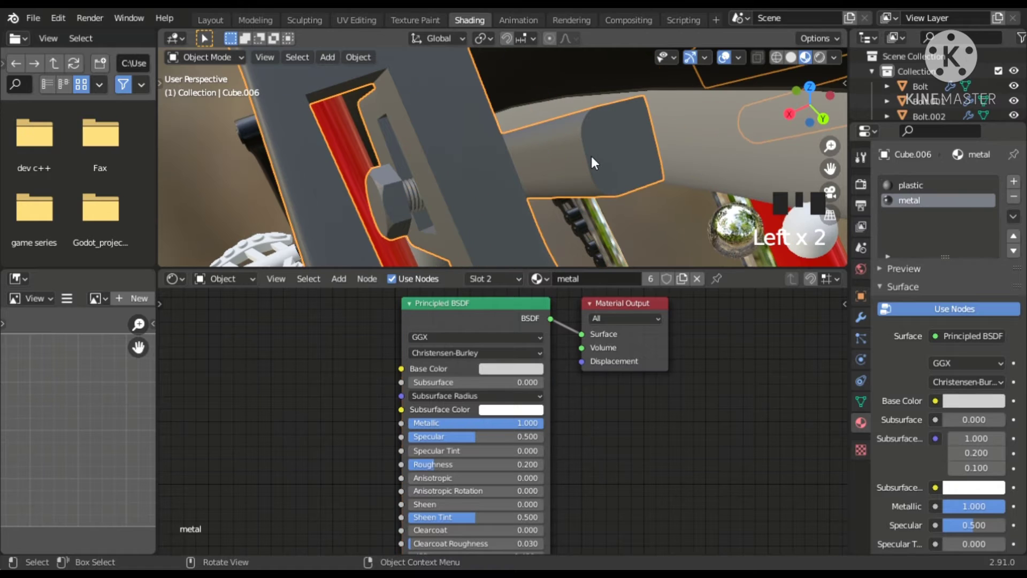
Edit the brake mesh to isolate the cable end fittings, then return to Object Mode.
key(Tab)
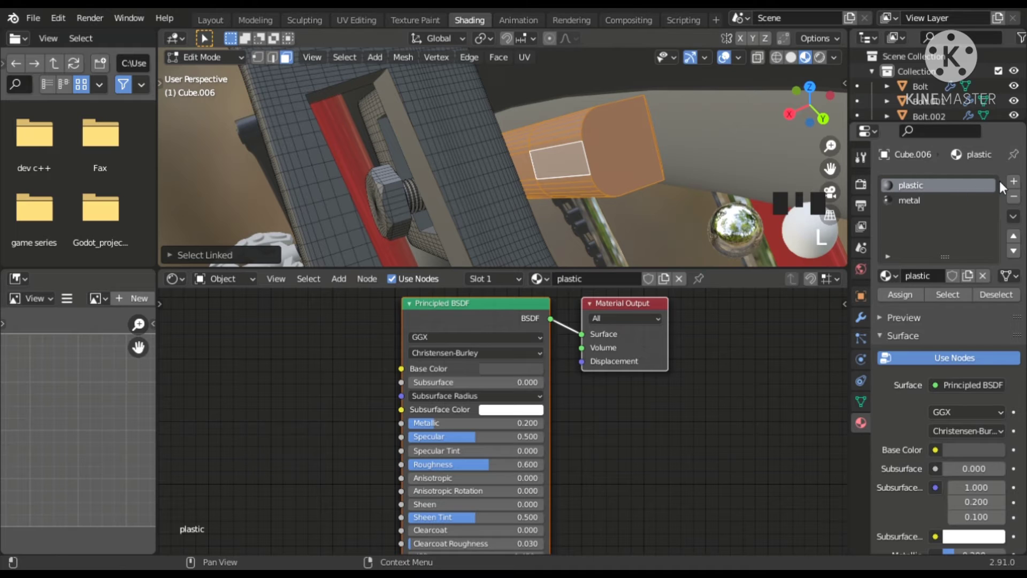
drag(1020, 185, 742, 402)
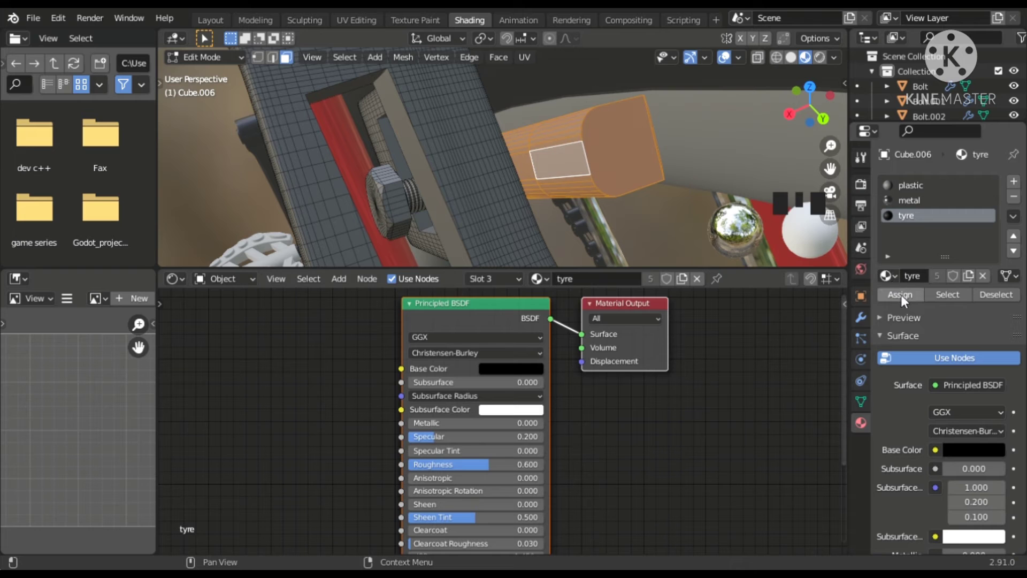
drag(904, 300, 623, 202)
key(Tab)
scroll(down, 3)
scroll(down, 3)
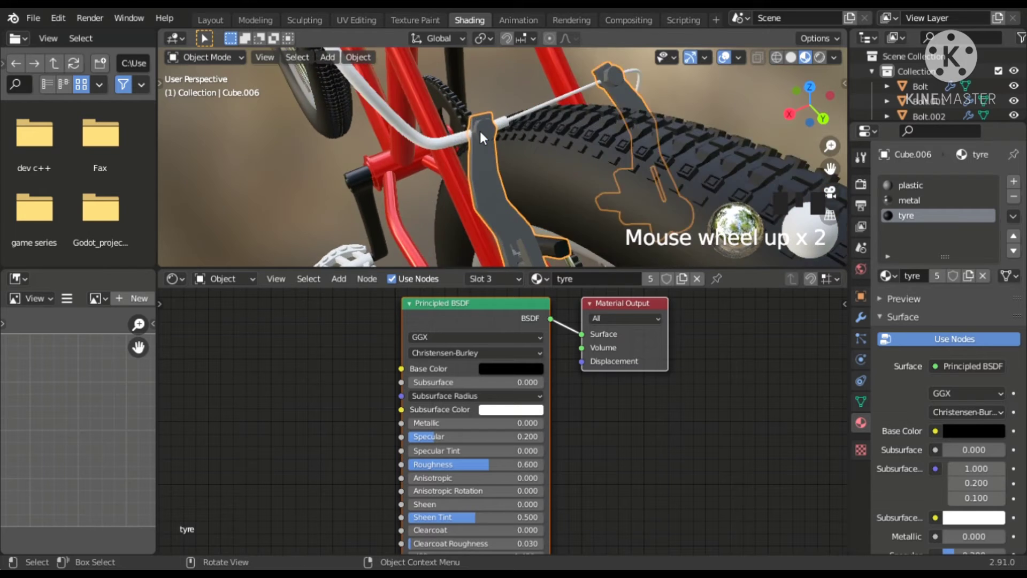
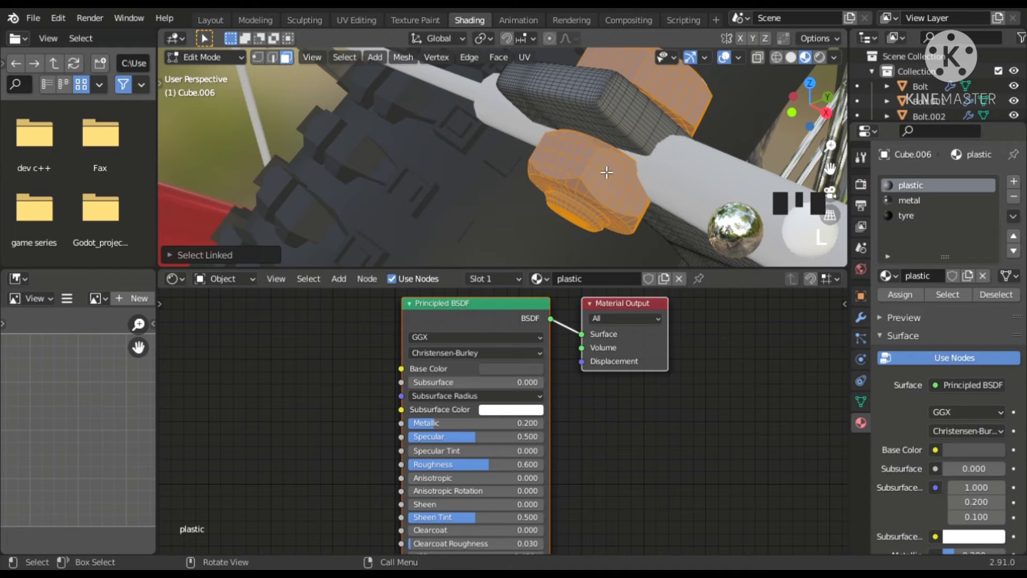
Assign the metal material slot to the selected cable end fittings and return to Object Mode.
click(912, 202)
drag(894, 294, 915, 191)
click(916, 203)
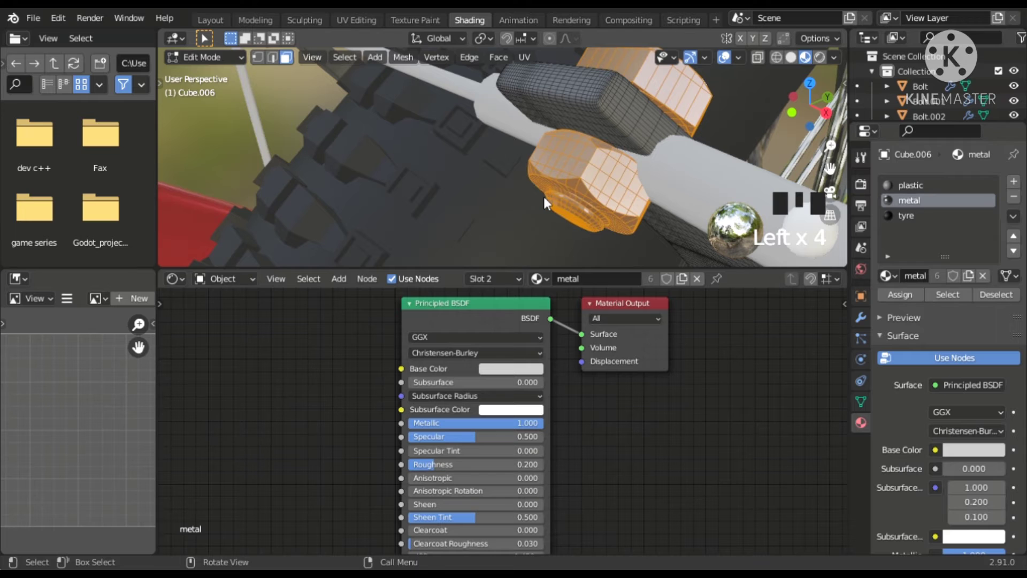
key(Tab)
Bring the untextured white pedal into view and select it.
scroll(down, 3)
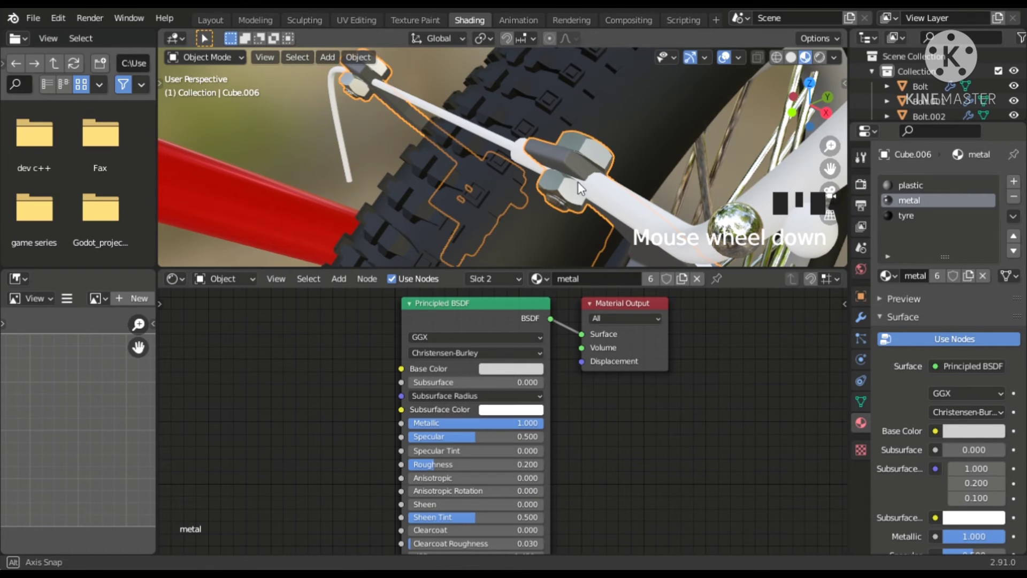
drag(567, 189, 463, 184)
scroll(down, 3)
drag(510, 185, 445, 141)
scroll(down, 3)
drag(404, 216, 410, 174)
scroll(up, 3)
click(406, 191)
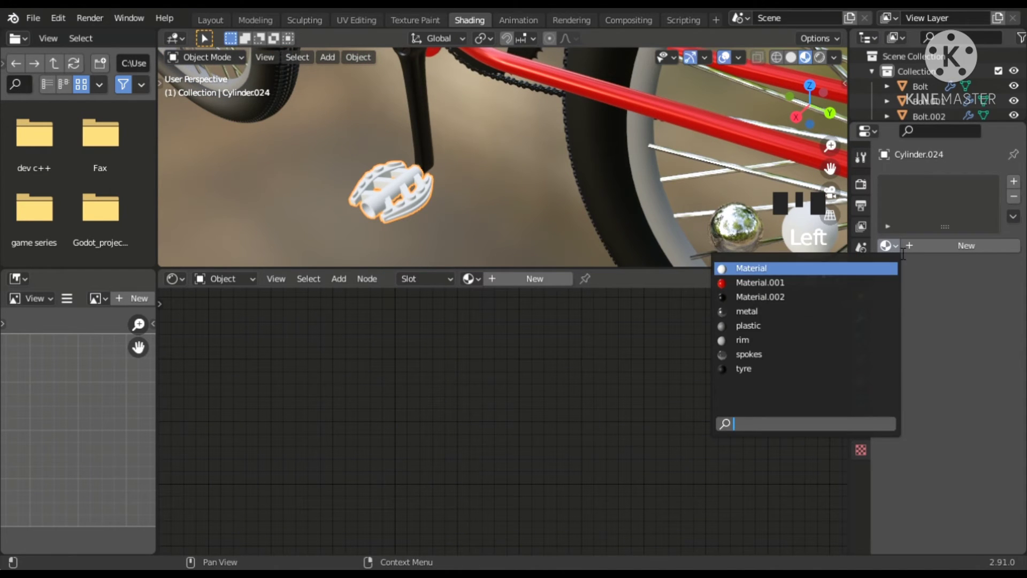
Select the white collar on the seat post and give it the plastic material.
drag(782, 326, 499, 165)
scroll(down, 3)
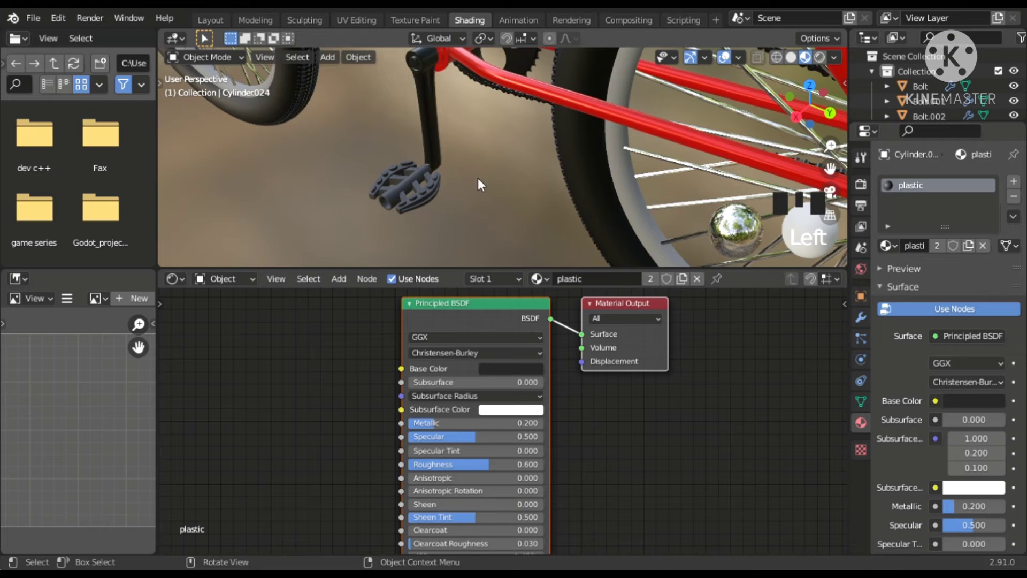
scroll(down, 3)
middle_click(575, 204)
scroll(down, 3)
middle_click(618, 161)
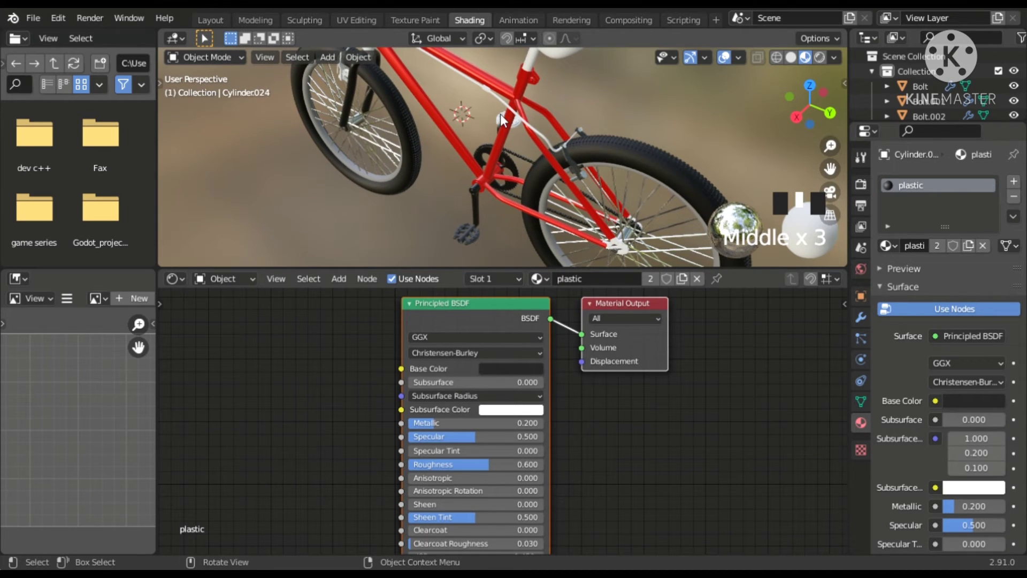
click(504, 119)
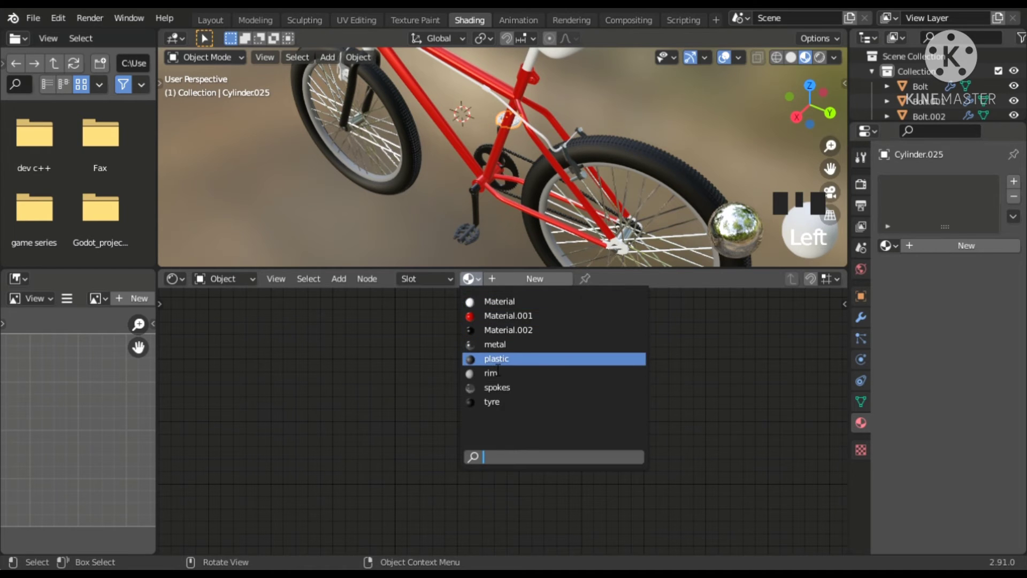
drag(497, 368, 440, 209)
Select the headset nut and give it the shiny 'metal' material.
scroll(down, 3)
scroll(down, 3)
drag(469, 193, 445, 189)
scroll(up, 3)
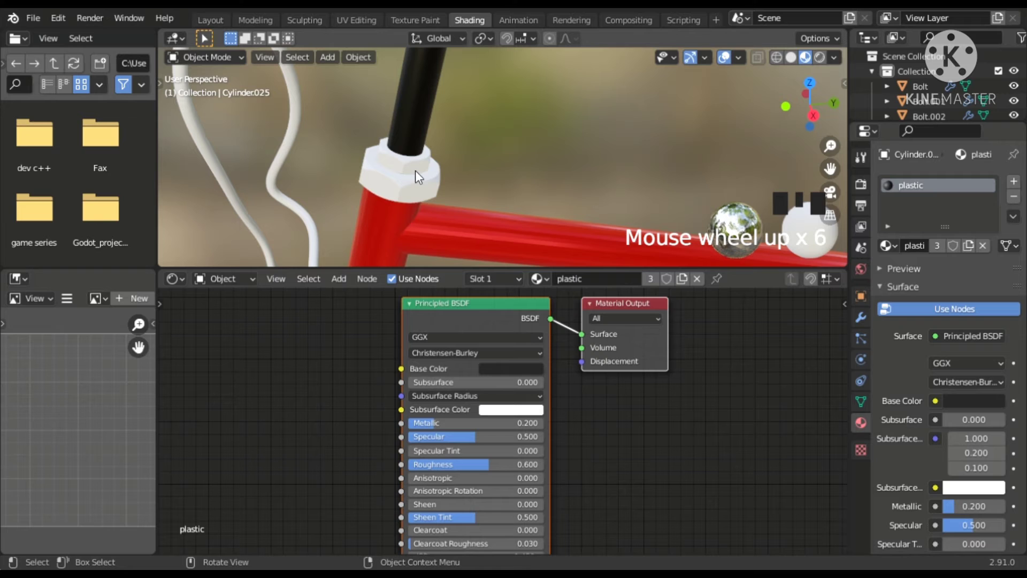
click(418, 168)
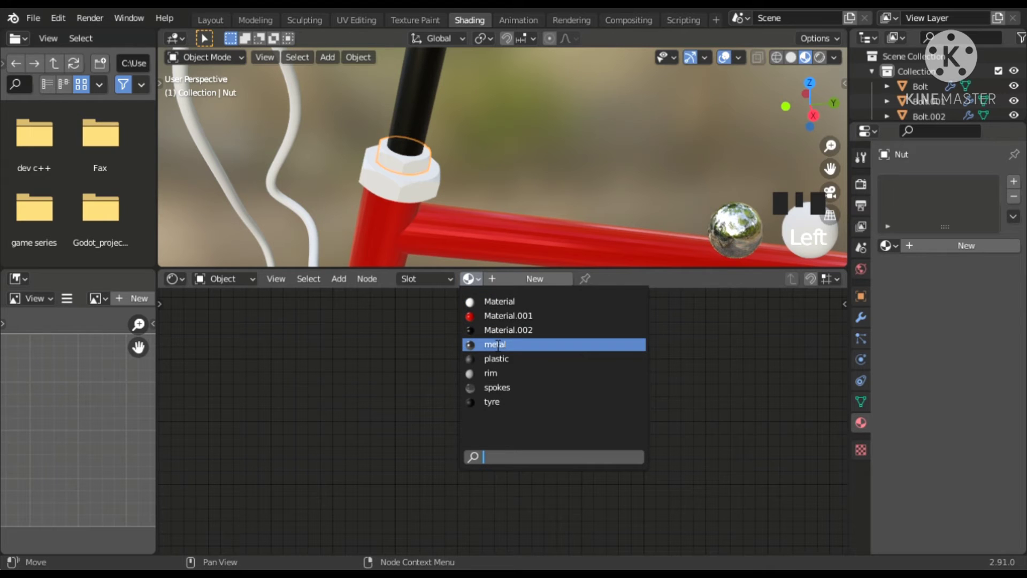
click(497, 344)
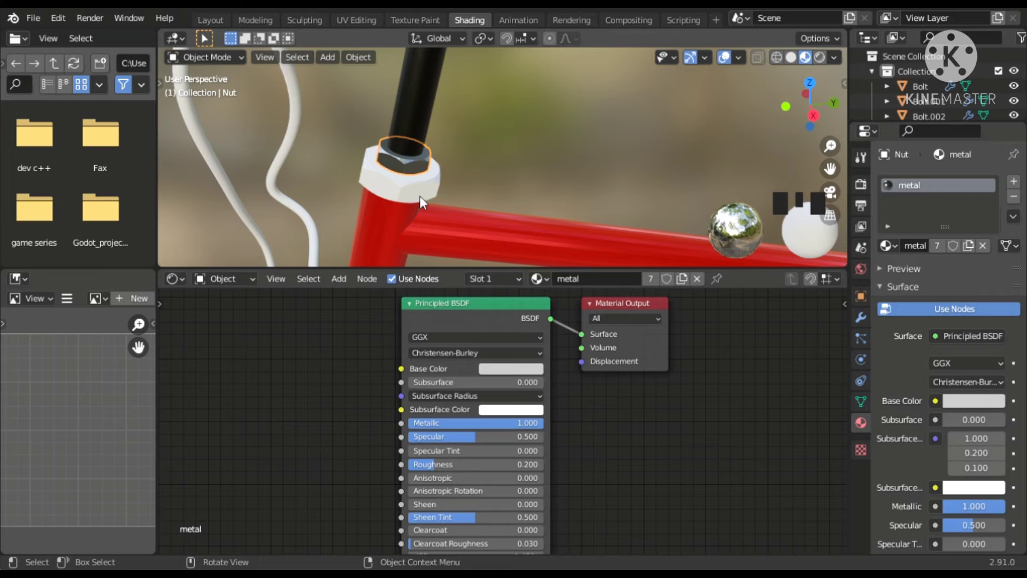
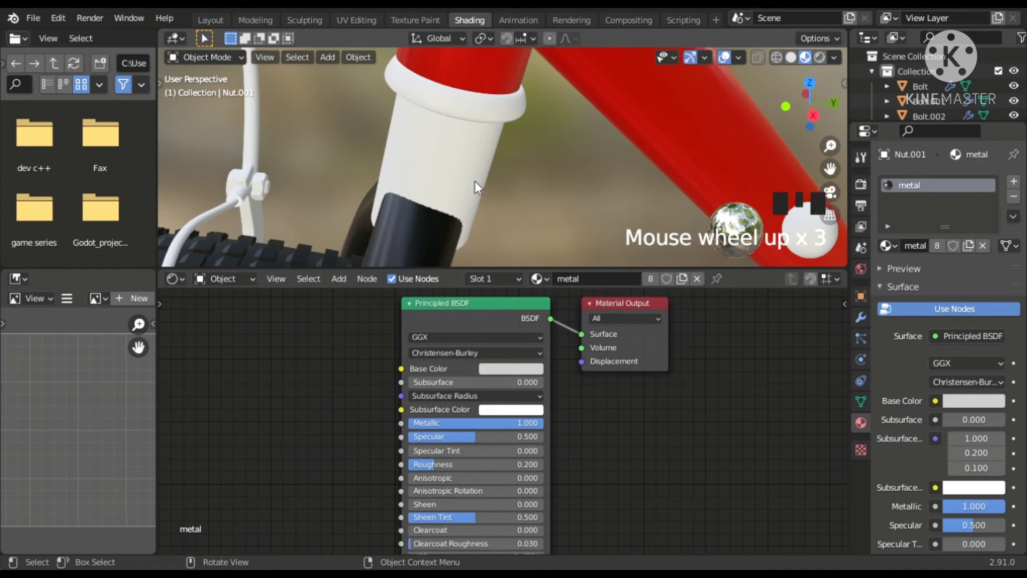
Join the white fork tube with Ctrl+J, then give the thin ring above the fork the 'metal' material.
scroll(up, 3)
click(461, 166)
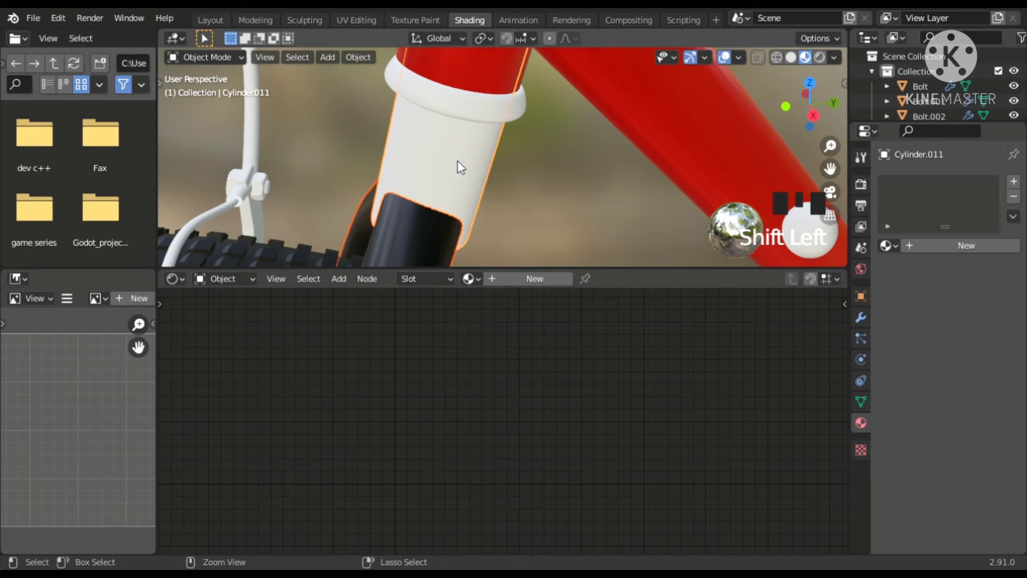
key(ctrl+j)
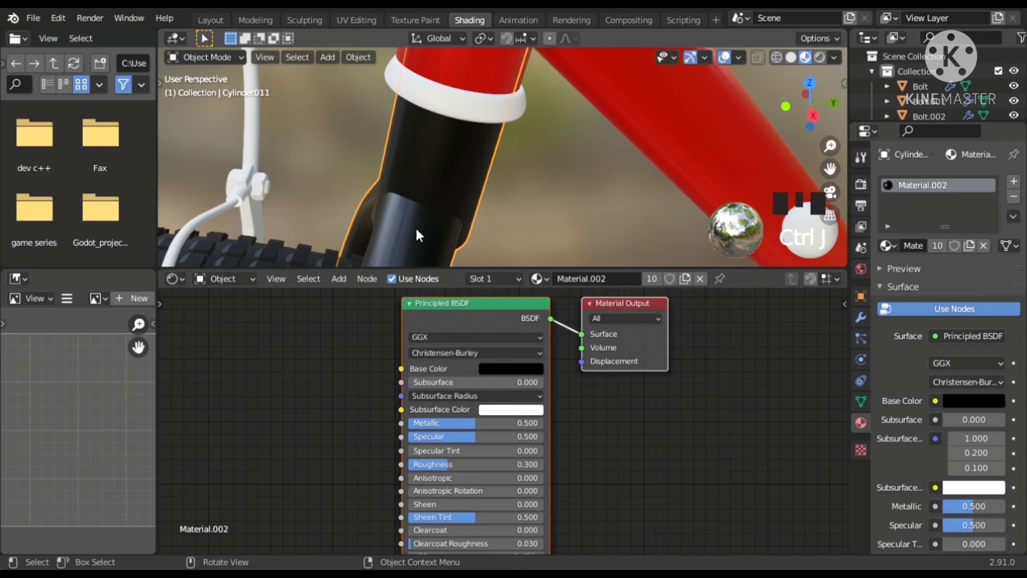
scroll(down, 3)
drag(465, 205, 457, 143)
click(458, 143)
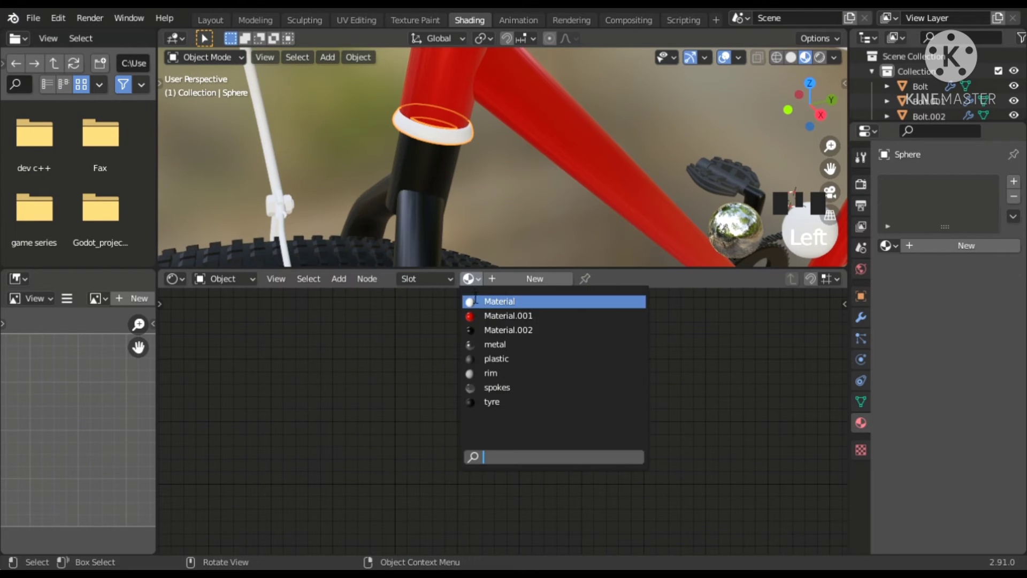
click(485, 348)
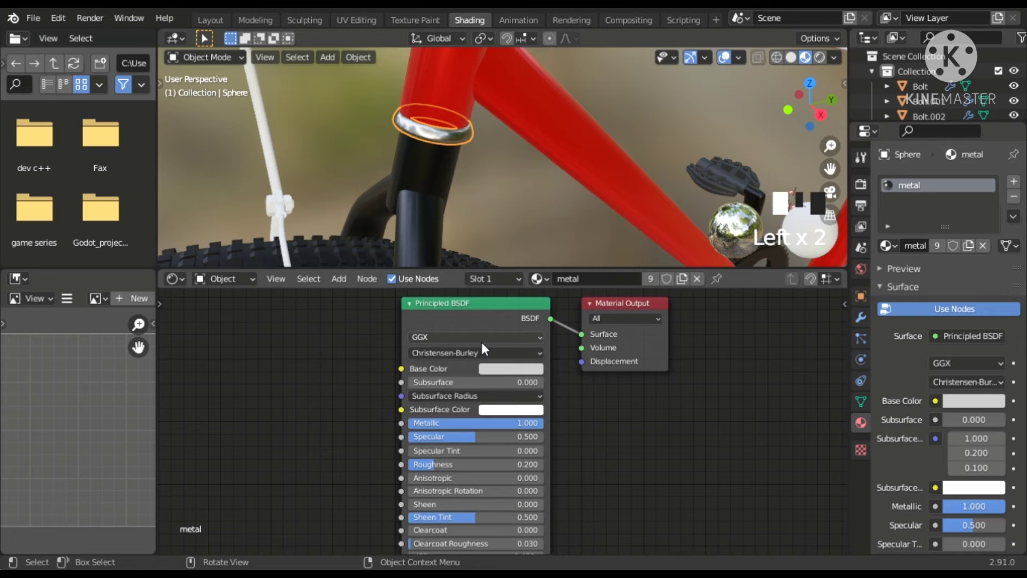
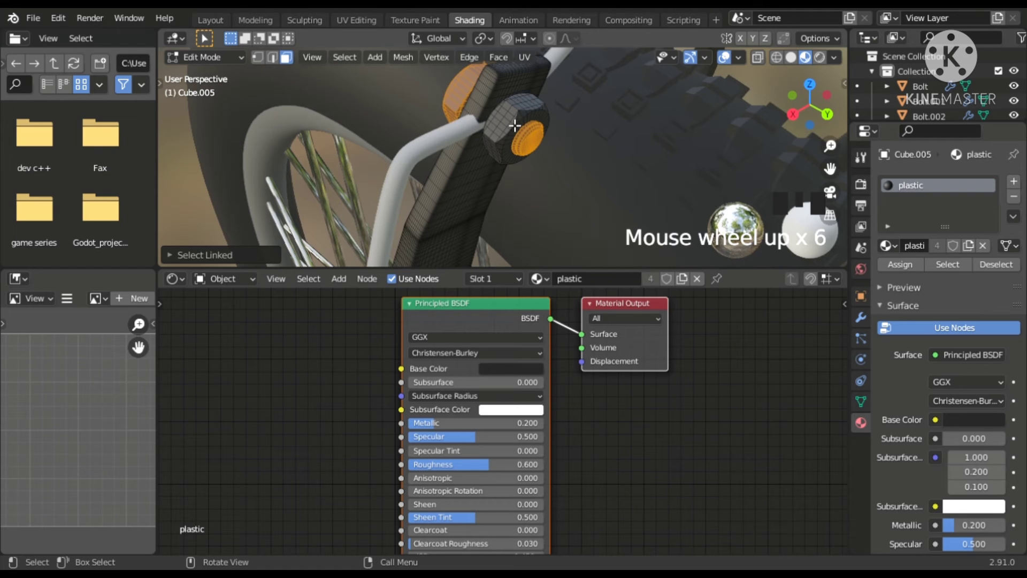
Give the rear brake caliper plastic with metal faces in a second slot, toggling Edit Mode.
scroll(up, 3)
scroll(up, 3)
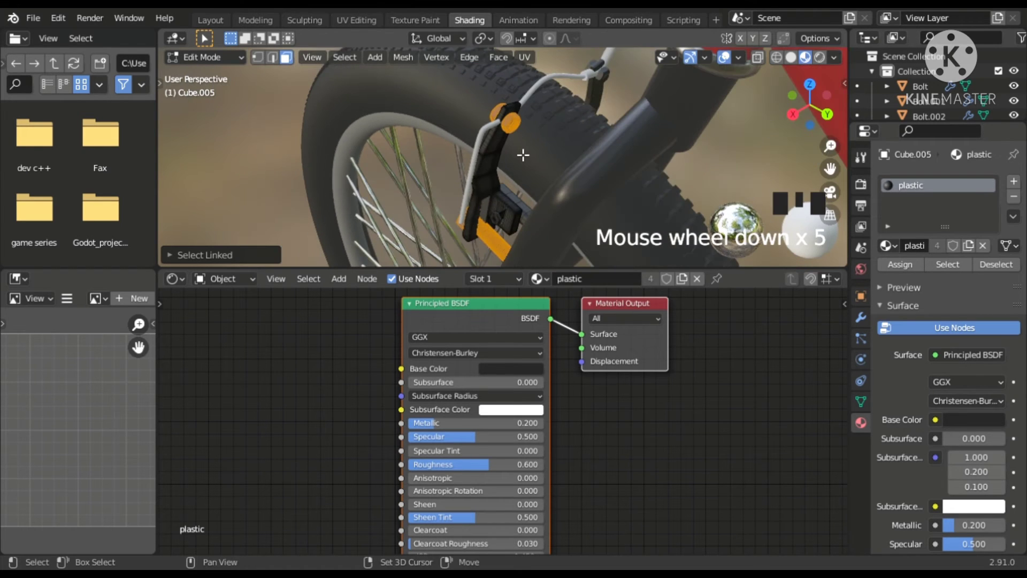
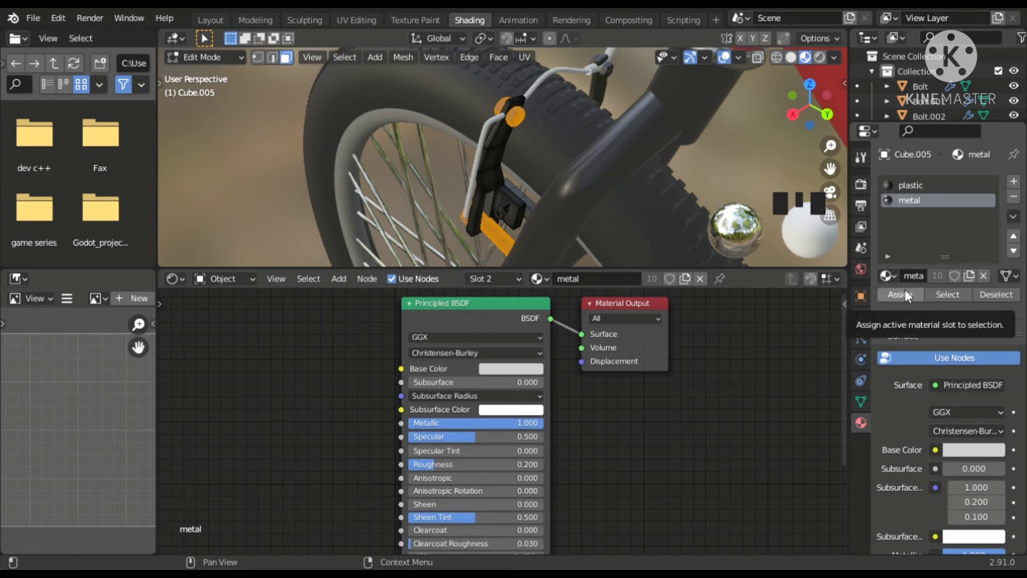
drag(908, 295, 605, 190)
key(Tab)
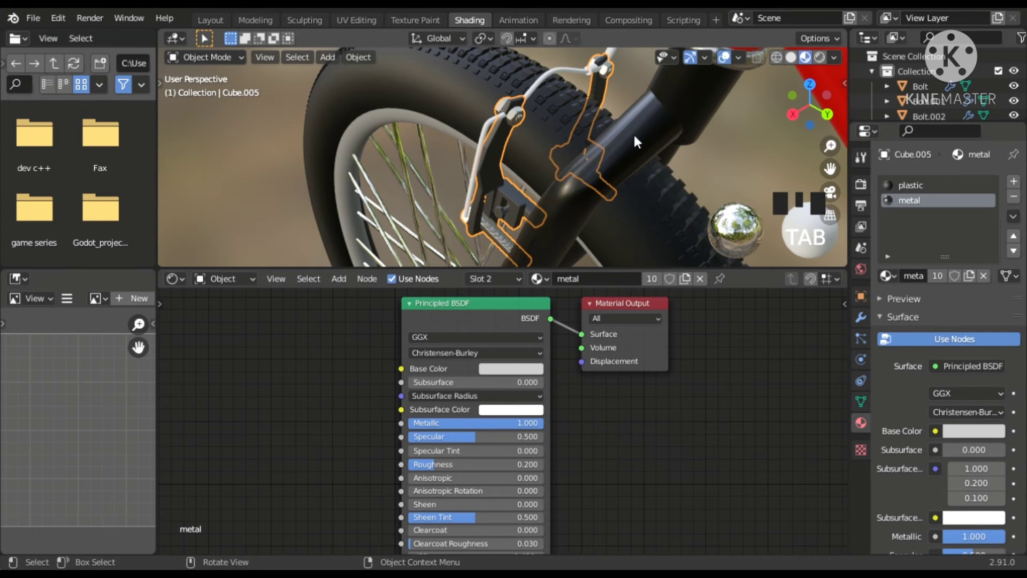
scroll(up, 3)
scroll(down, 3)
key(Tab)
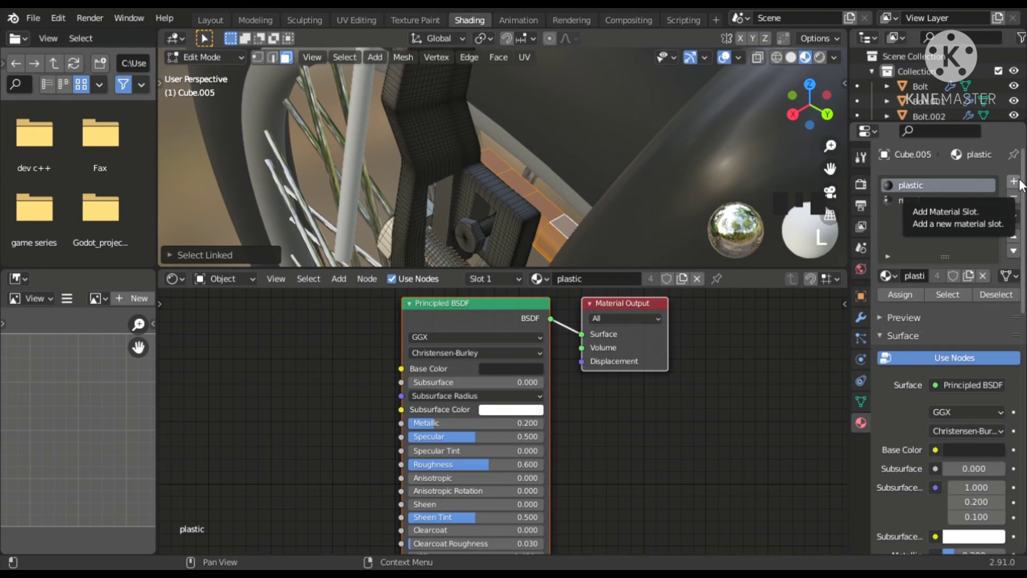
drag(947, 238, 497, 152)
key(Tab)
Navigate to the handlebar and select the white brake lever.
scroll(down, 3)
drag(535, 156, 644, 157)
scroll(down, 3)
scroll(down, 3)
scroll(down, 3)
drag(748, 182, 640, 130)
scroll(up, 3)
scroll(down, 3)
drag(601, 166, 562, 161)
click(563, 162)
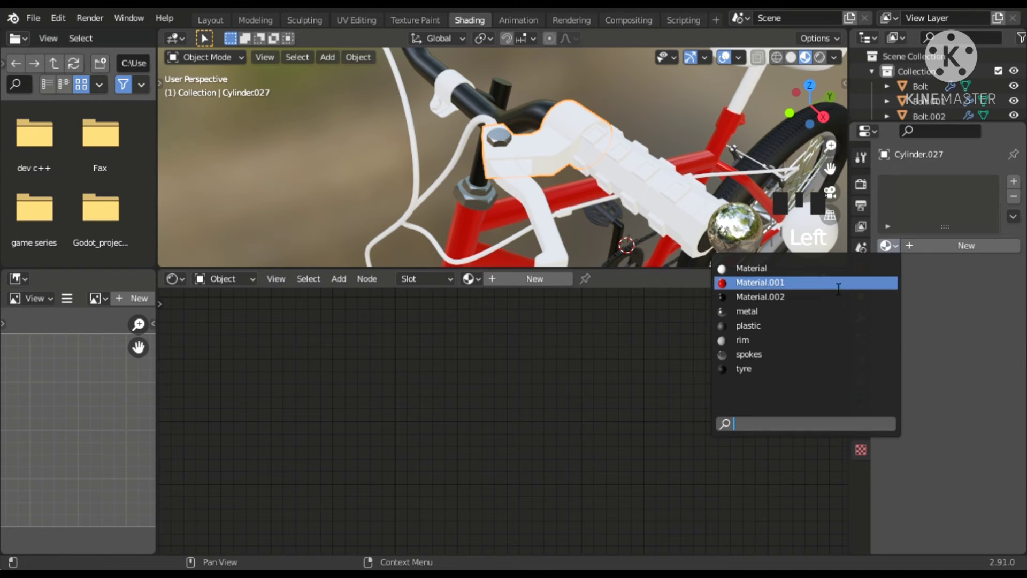
Give the lever mount and handlebar cylinders the 'black' material and zoom in on the clamp.
drag(778, 324, 457, 107)
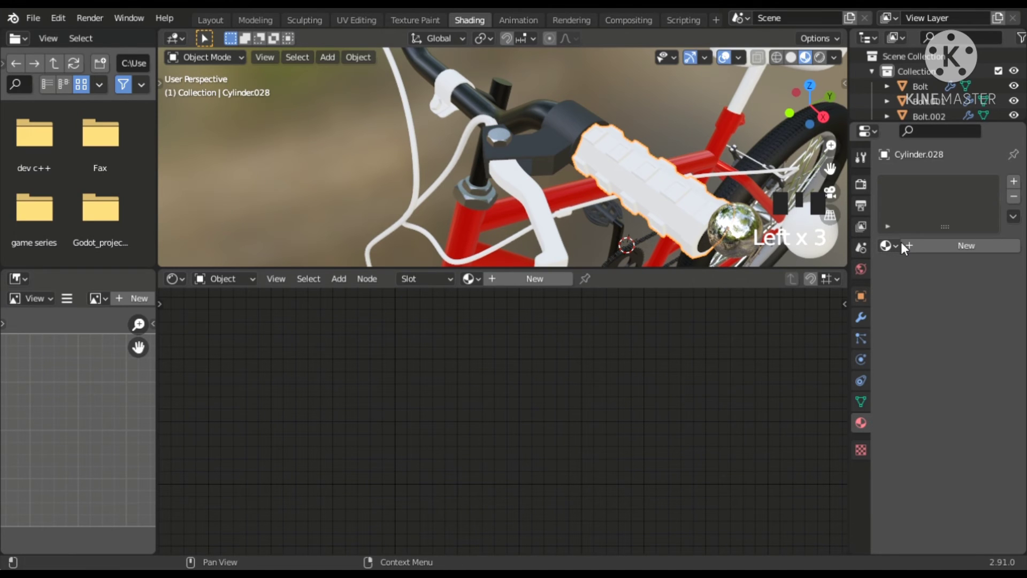
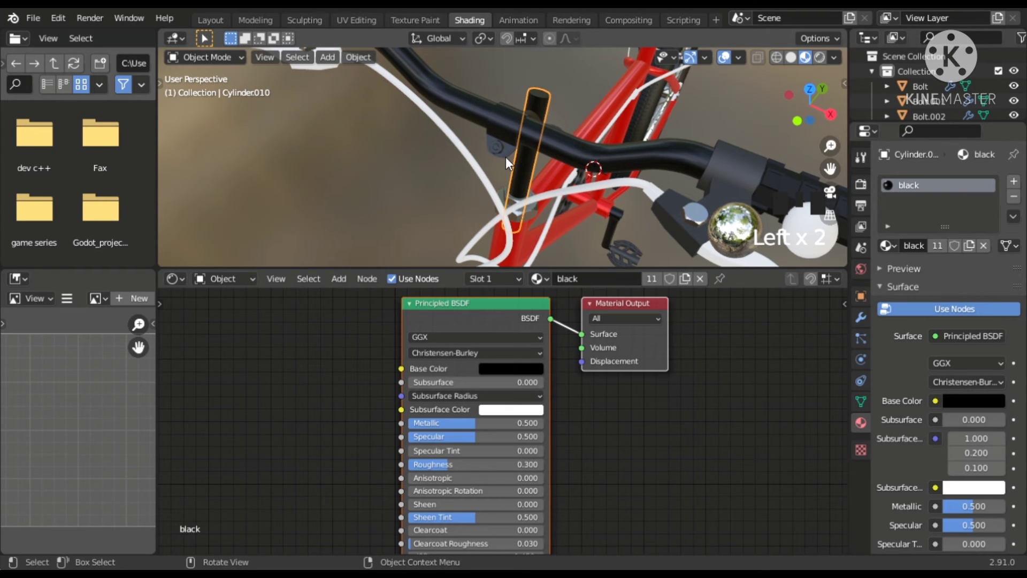
scroll(up, 3)
scroll(up, 3)
scroll(up, 3)
scroll(up, 3)
scroll(up, 3)
scroll(down, 3)
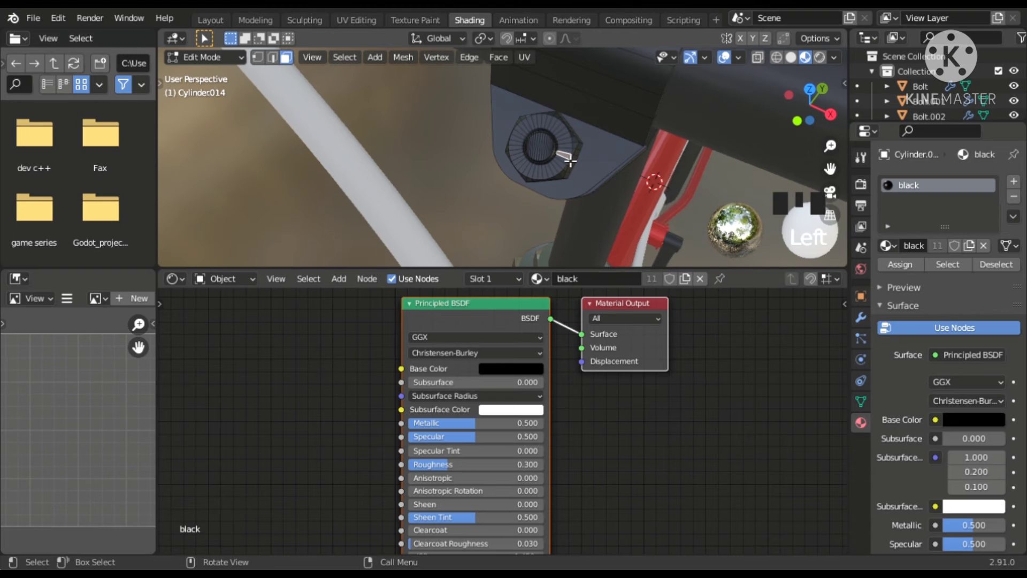
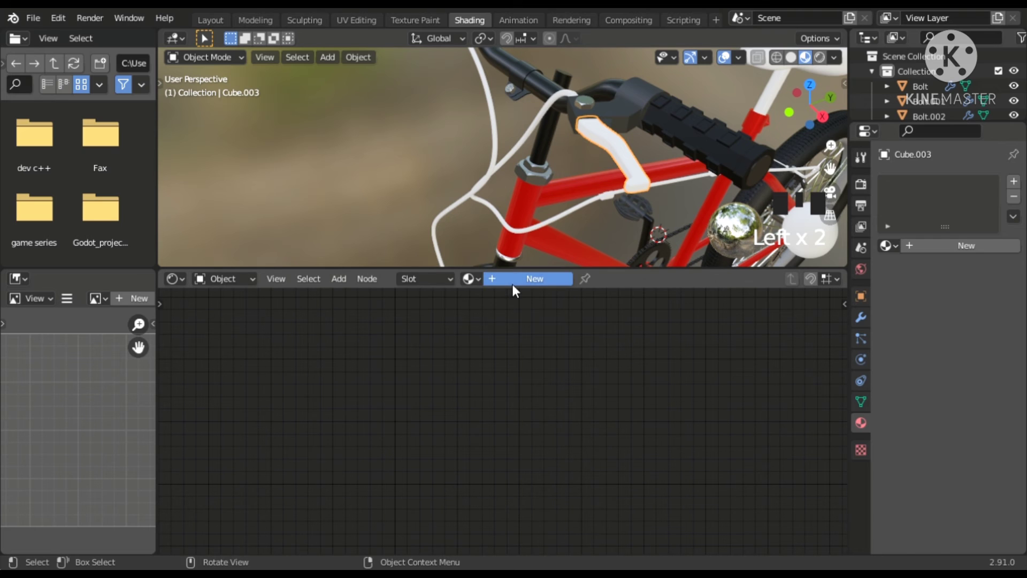
Create a 'white metal' material for the lever with Metallic 0.8 and Roughness 0.1.
drag(517, 293, 674, 89)
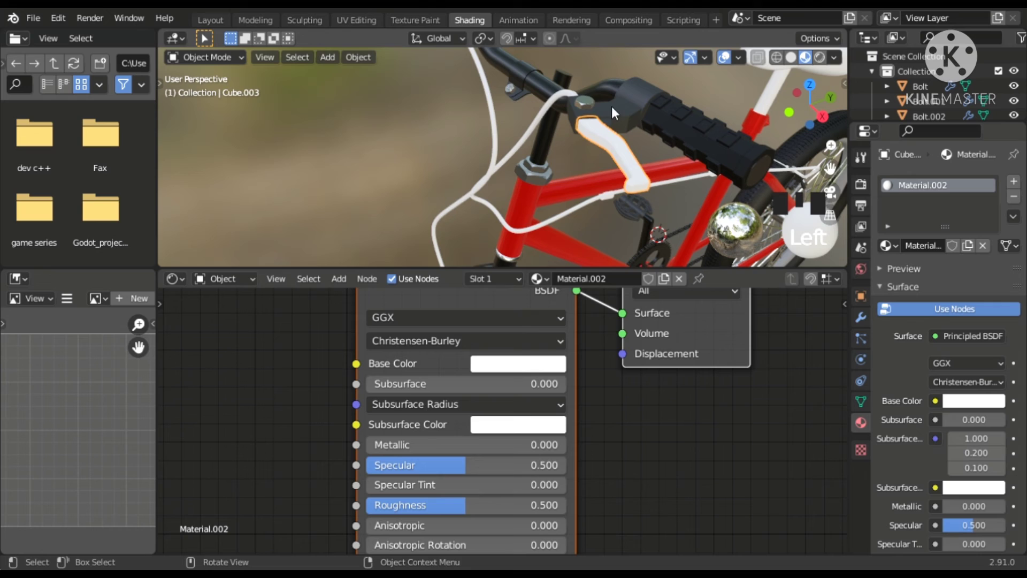
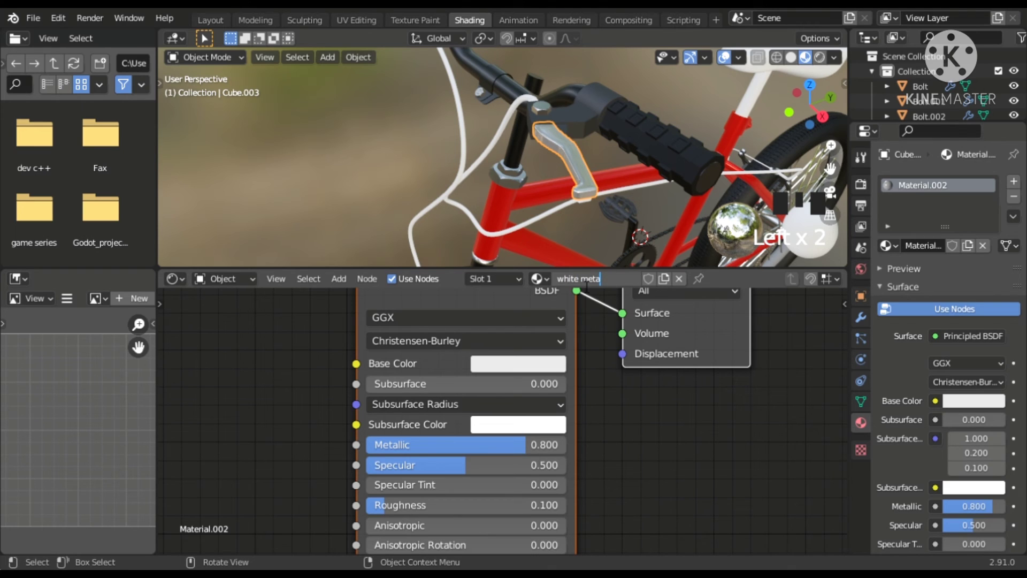
click(586, 285)
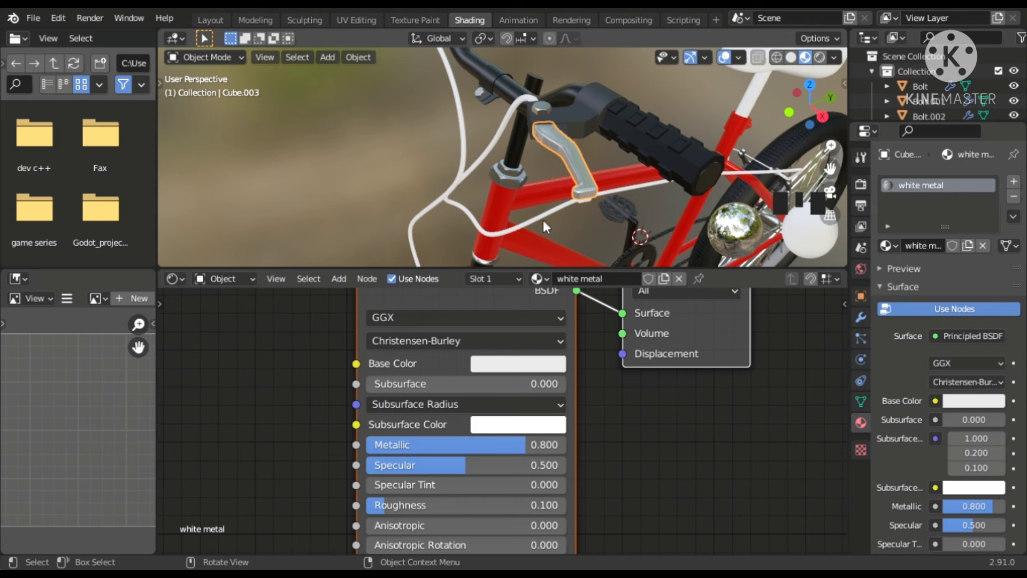
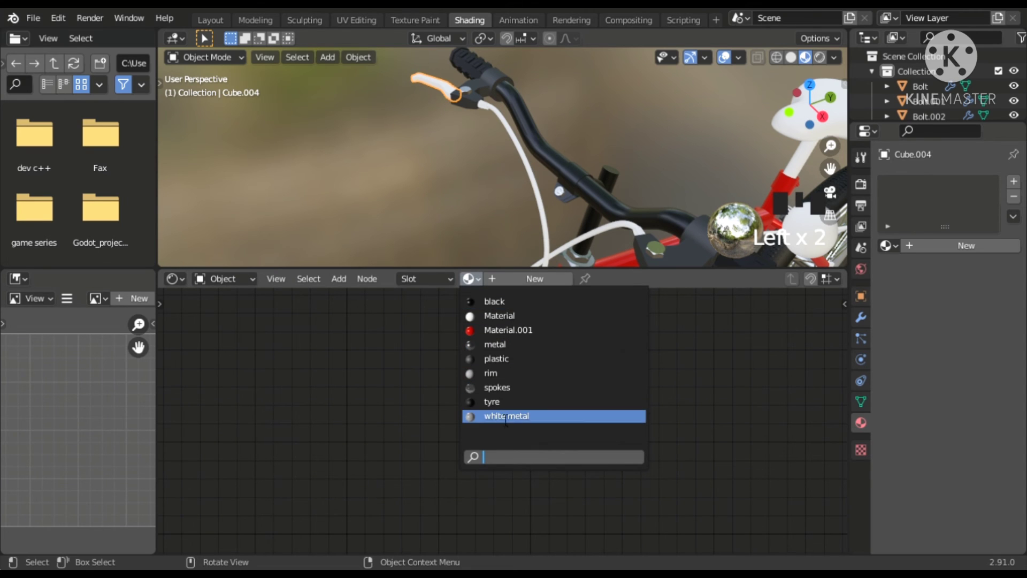
Give the second brake lever the 'white metal' material.
click(506, 420)
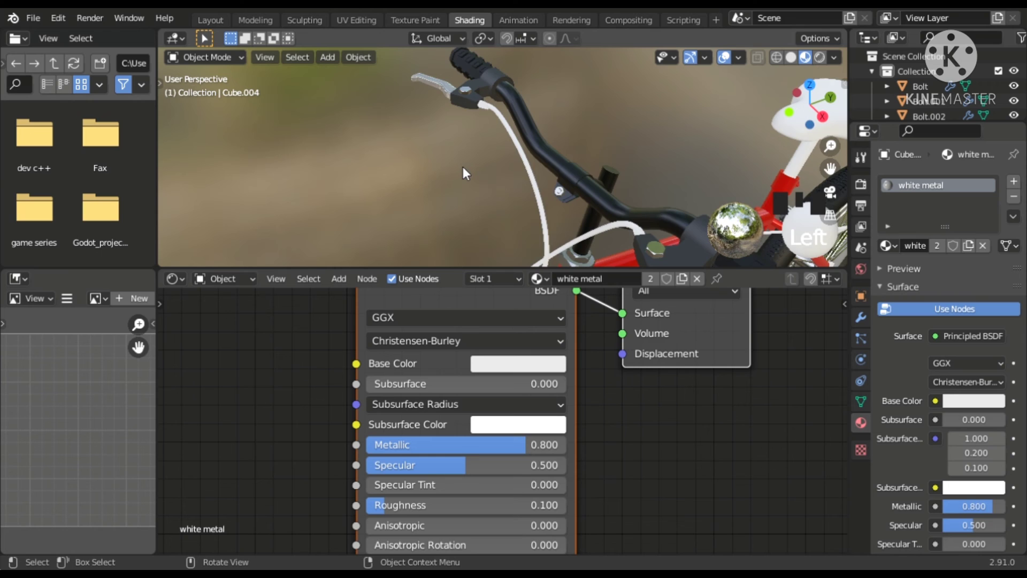
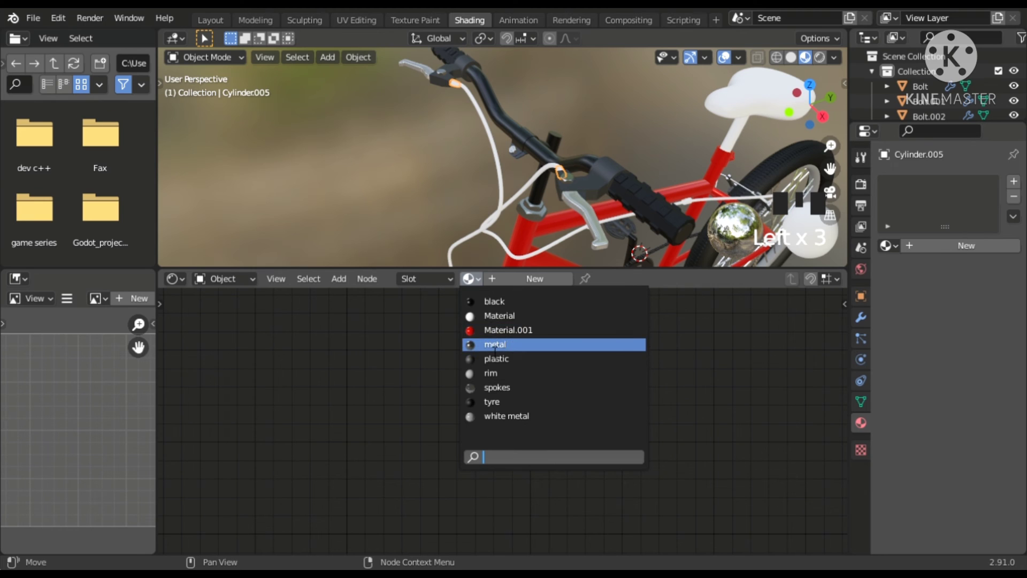
Give the brake cable a new black 'wire' material and select the next cable piece.
drag(492, 350, 512, 211)
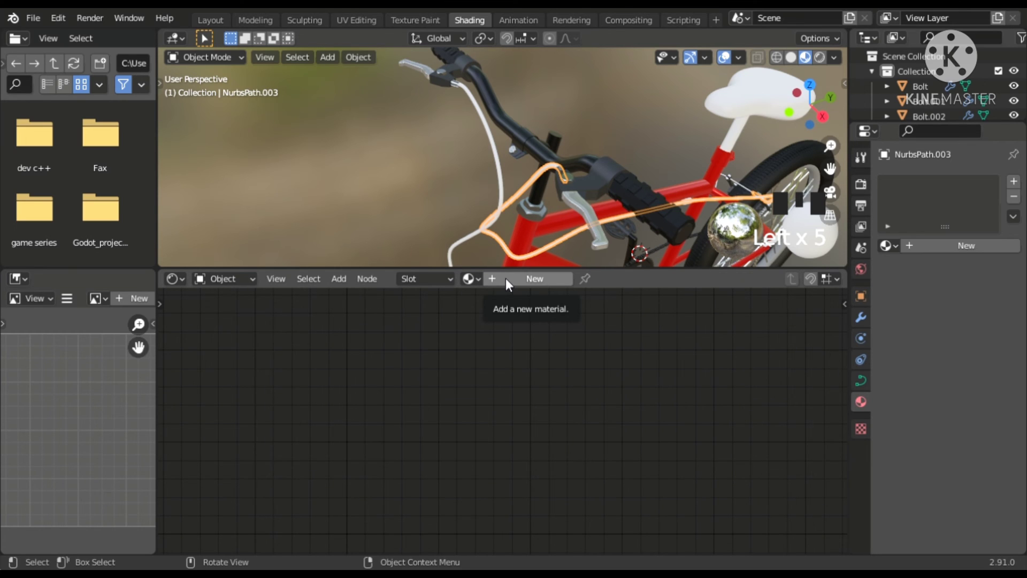
drag(512, 283, 638, 211)
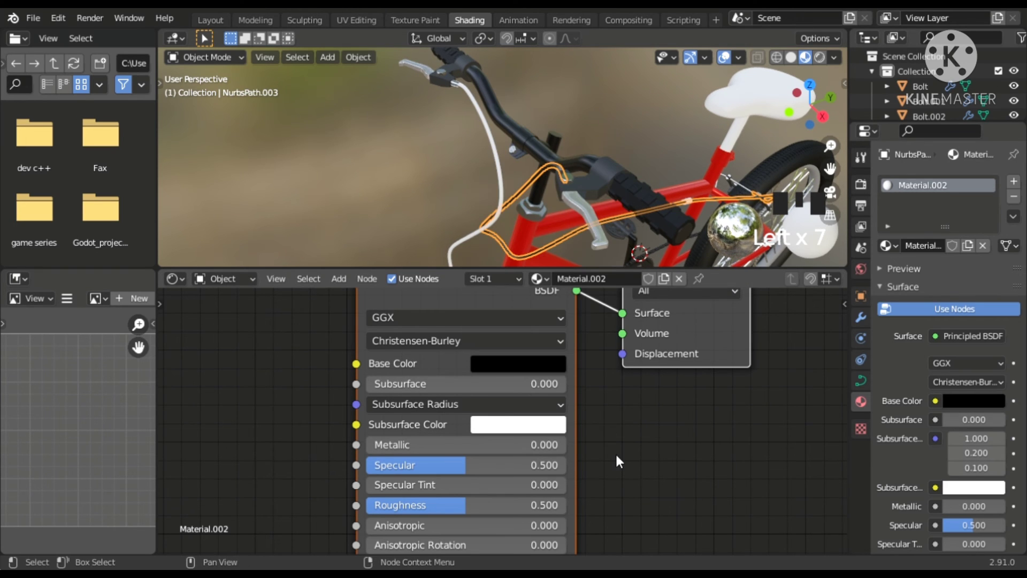
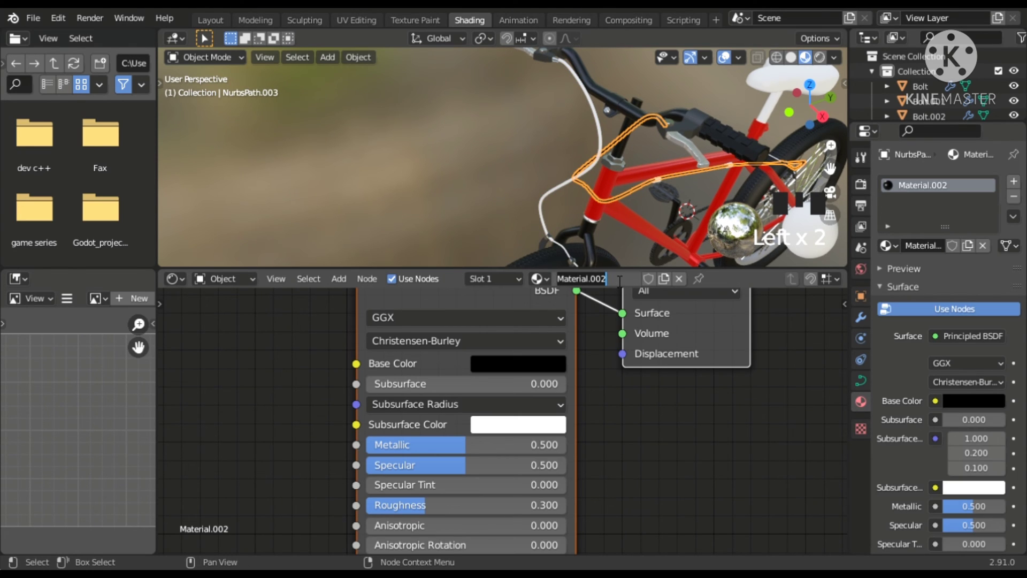
drag(615, 281, 603, 208)
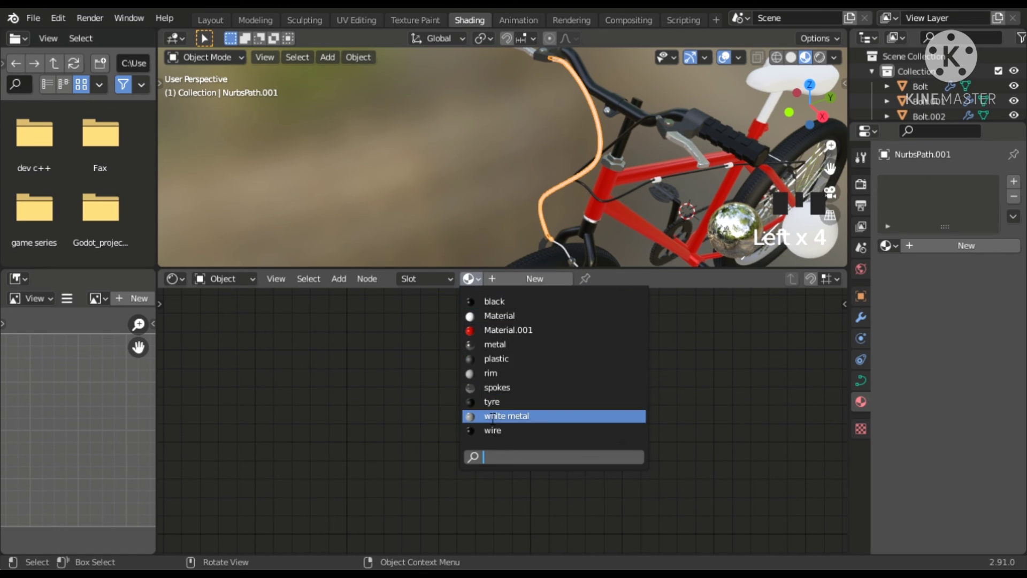
Give the cable white metal and the cable end near the tyre the 'metal' material.
drag(490, 429, 517, 237)
scroll(up, 3)
drag(569, 214, 570, 210)
click(569, 209)
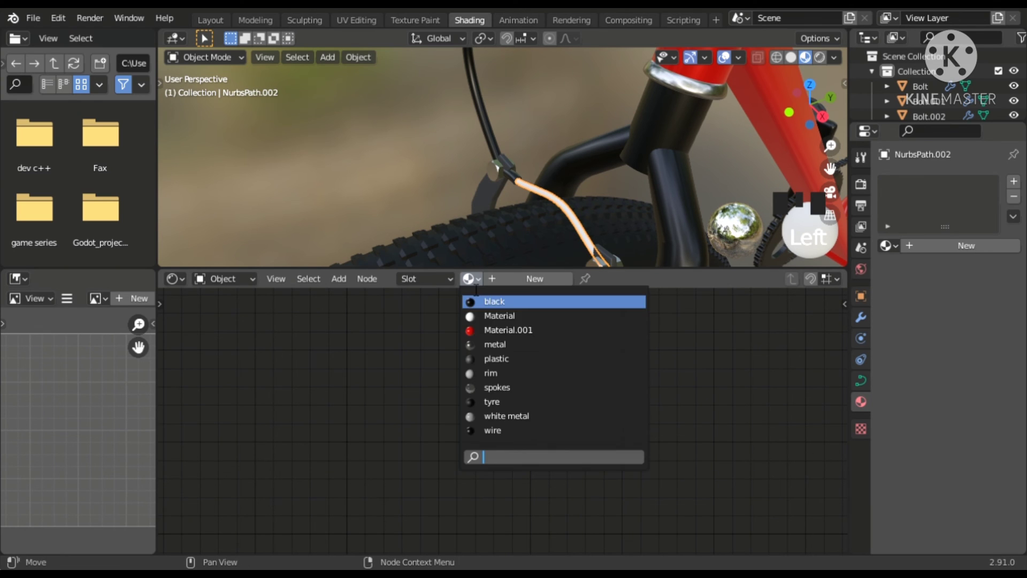
drag(523, 349, 418, 164)
Give the wire piece at the brake an existing material and view the top tube's cable clips.
scroll(down, 3)
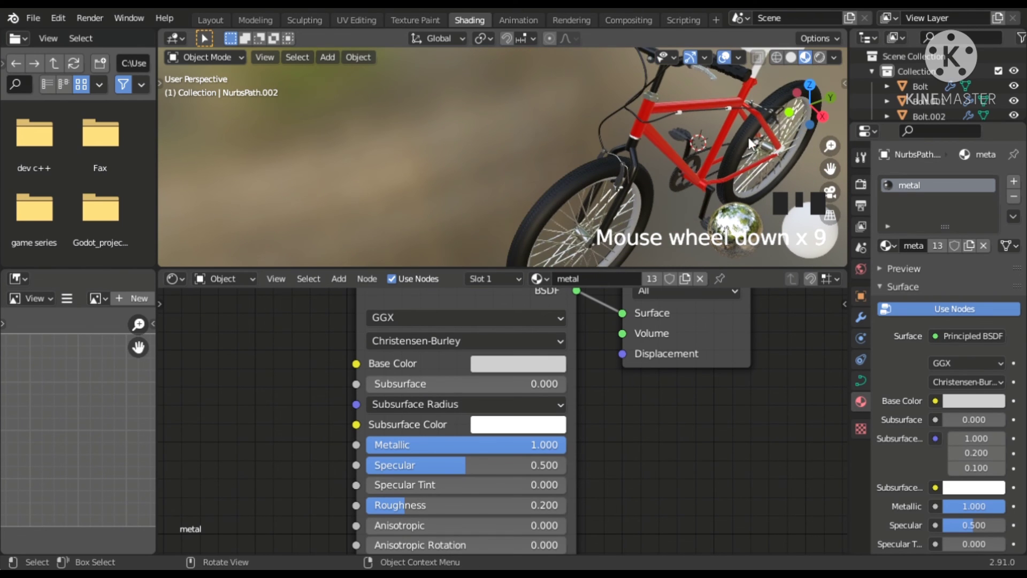
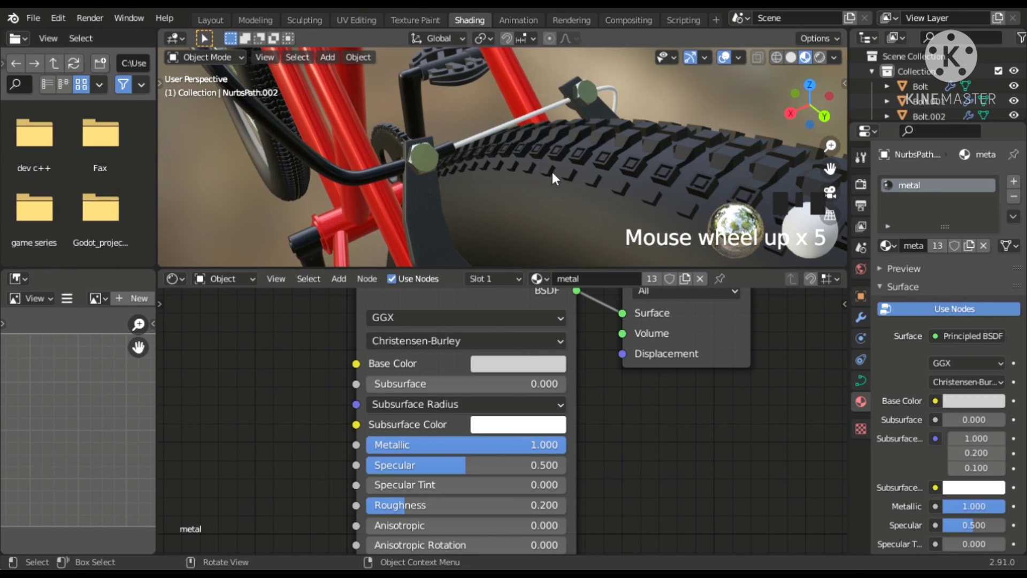
click(540, 119)
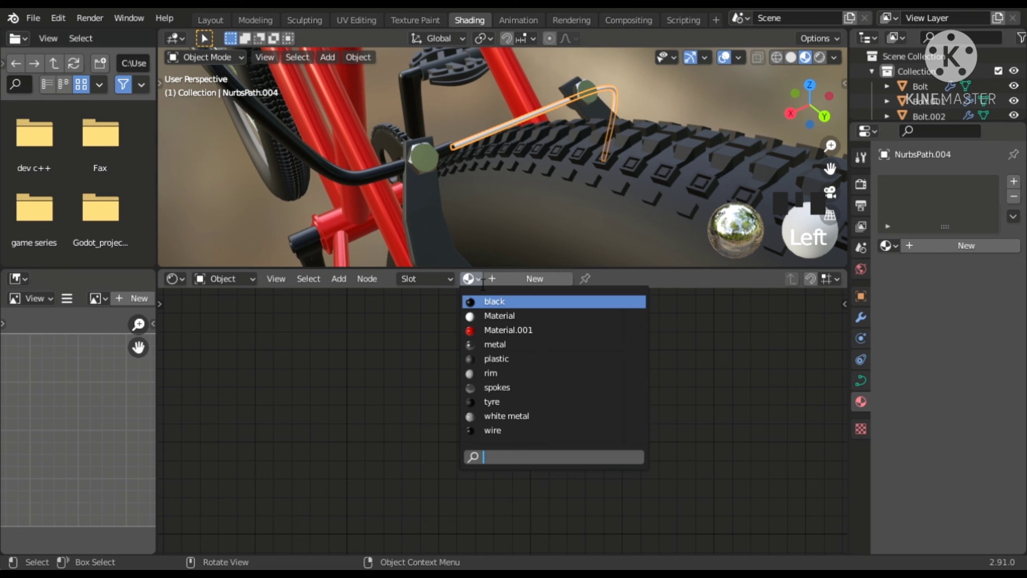
drag(519, 347, 533, 202)
scroll(down, 3)
drag(491, 153, 373, 120)
scroll(up, 3)
click(383, 113)
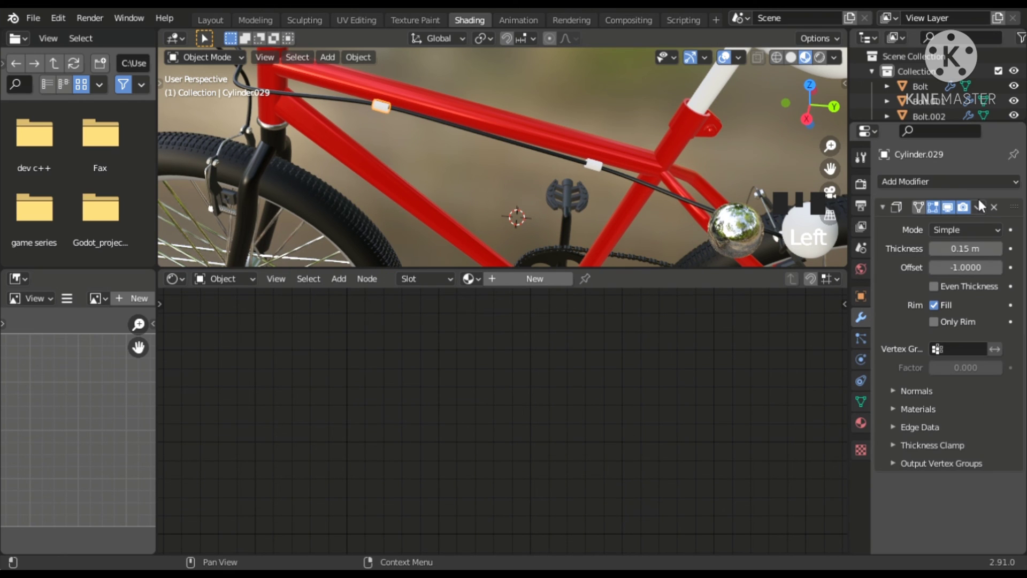
click(388, 109)
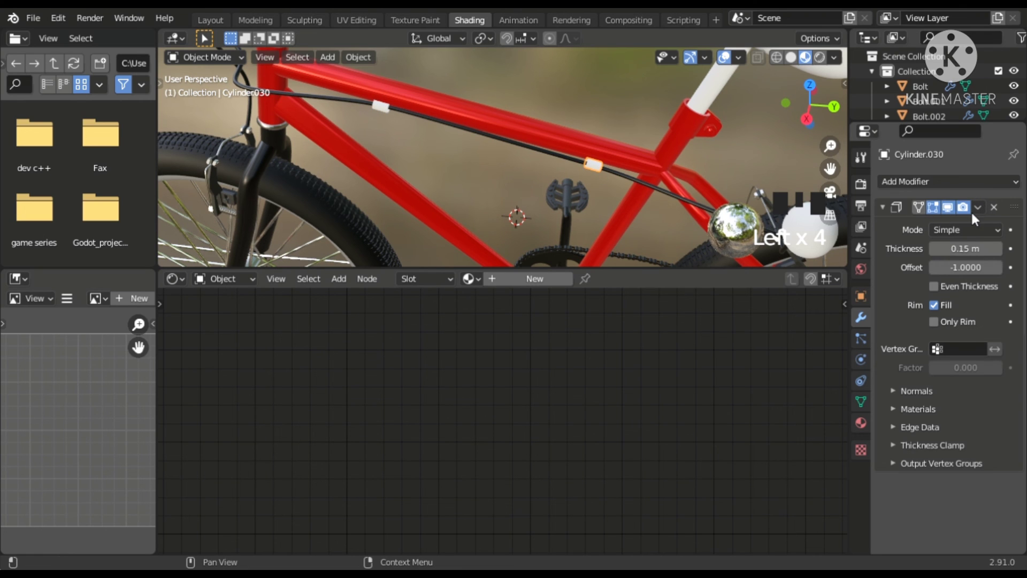
drag(973, 223, 387, 113)
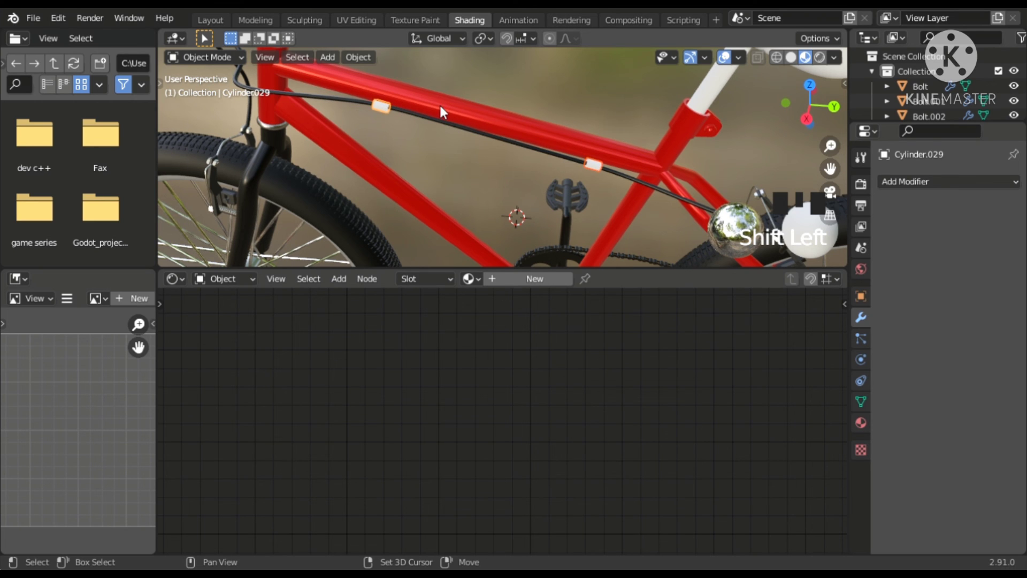
click(446, 111)
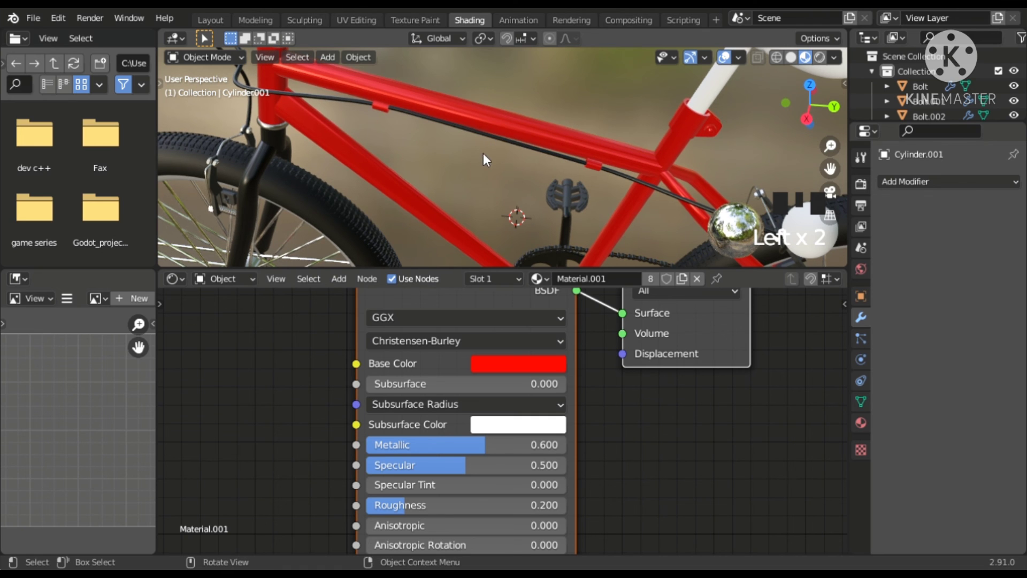
scroll(down, 3)
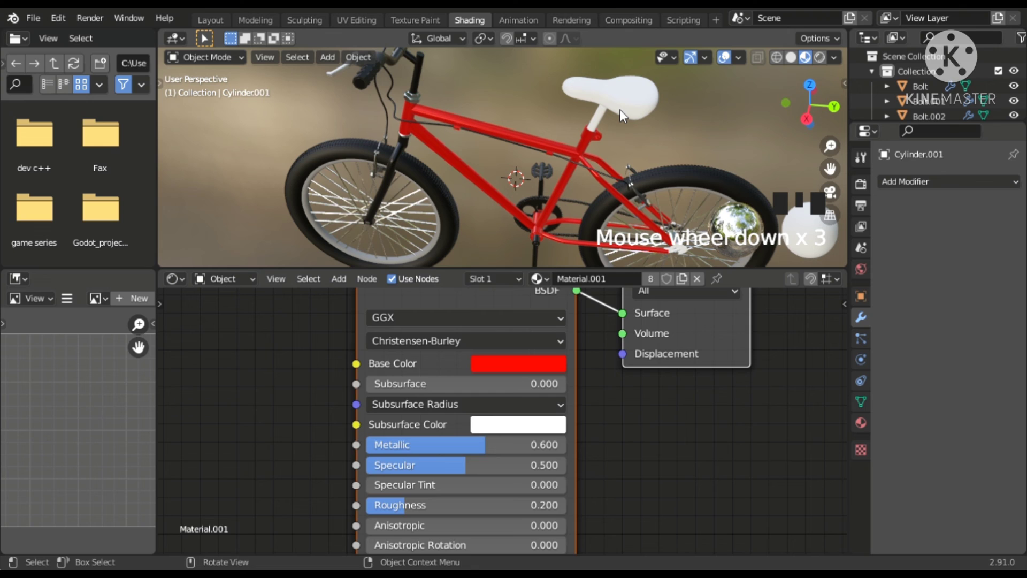
Give the seat a new Material.002 with a dark base colour, metallic 0 and roughness 0.5.
click(625, 115)
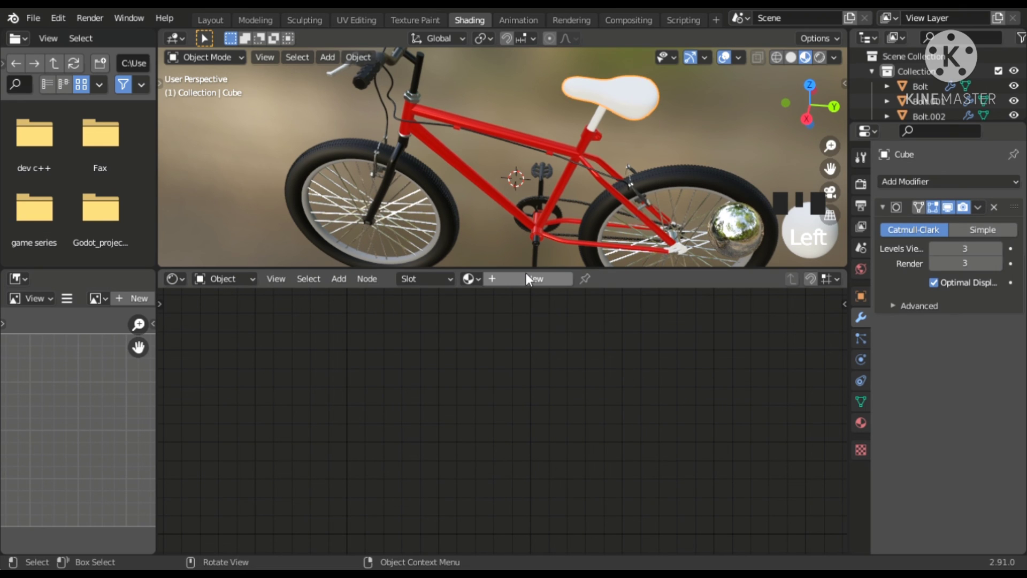
drag(531, 279, 638, 220)
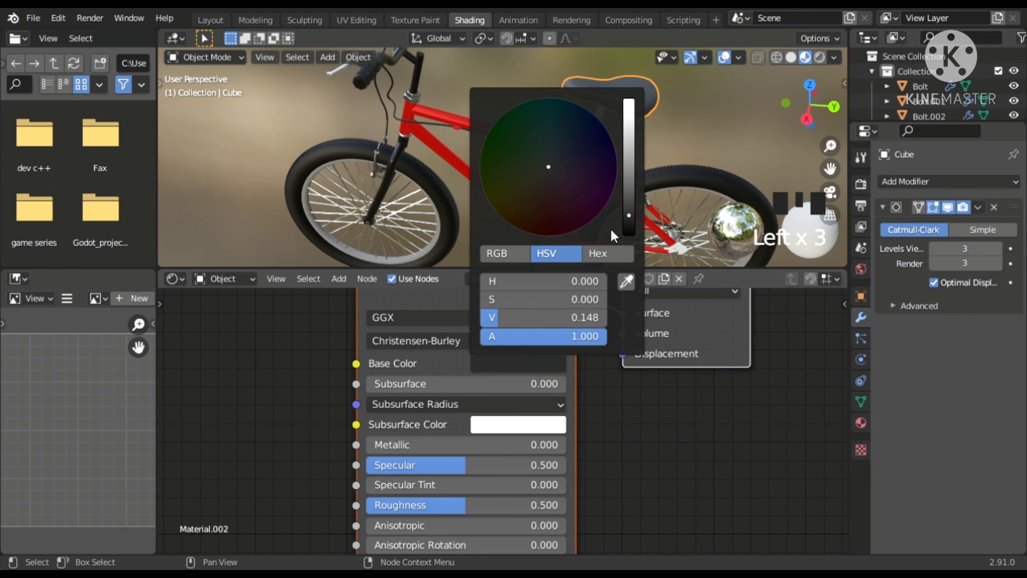
scroll(up, 3)
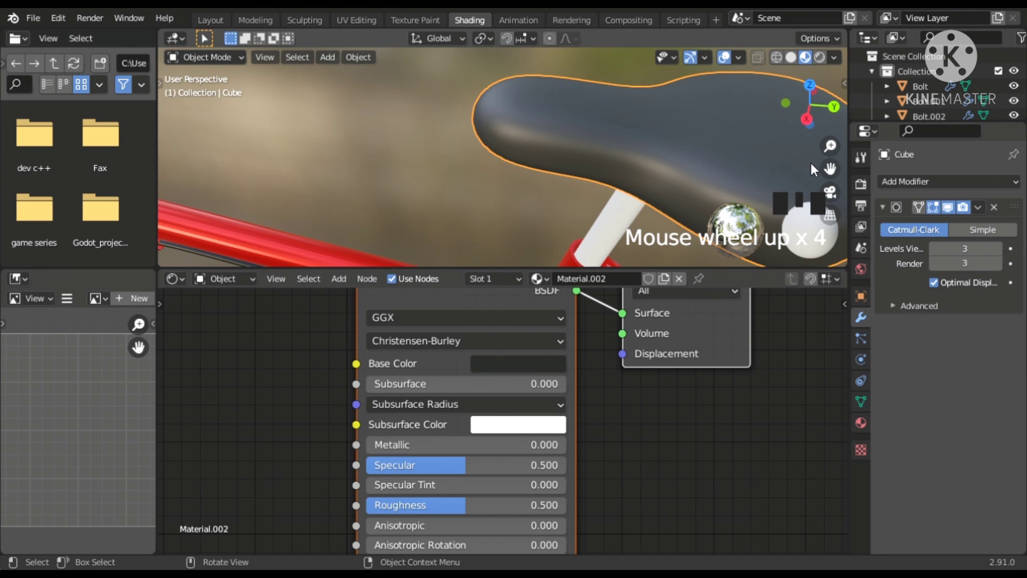
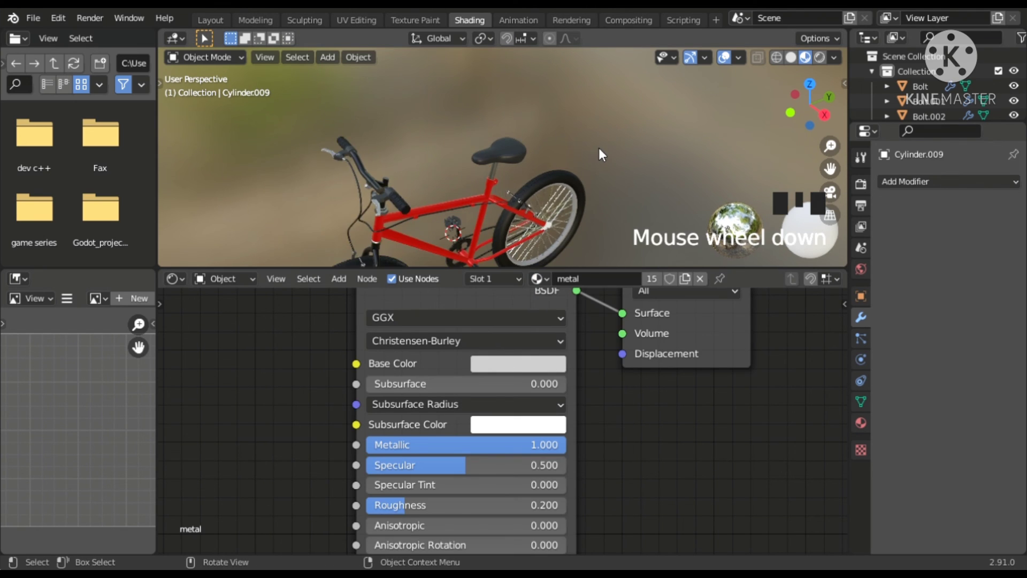
Orbit to the rear dropout and select the white connector piece.
scroll(down, 3)
drag(623, 133, 645, 108)
scroll(down, 3)
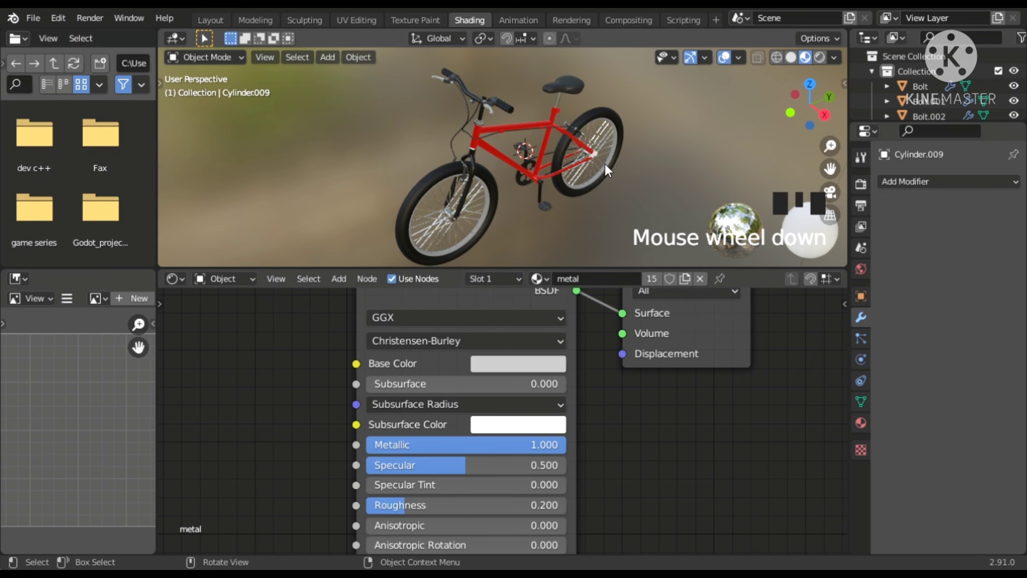
scroll(up, 3)
scroll(down, 3)
click(578, 144)
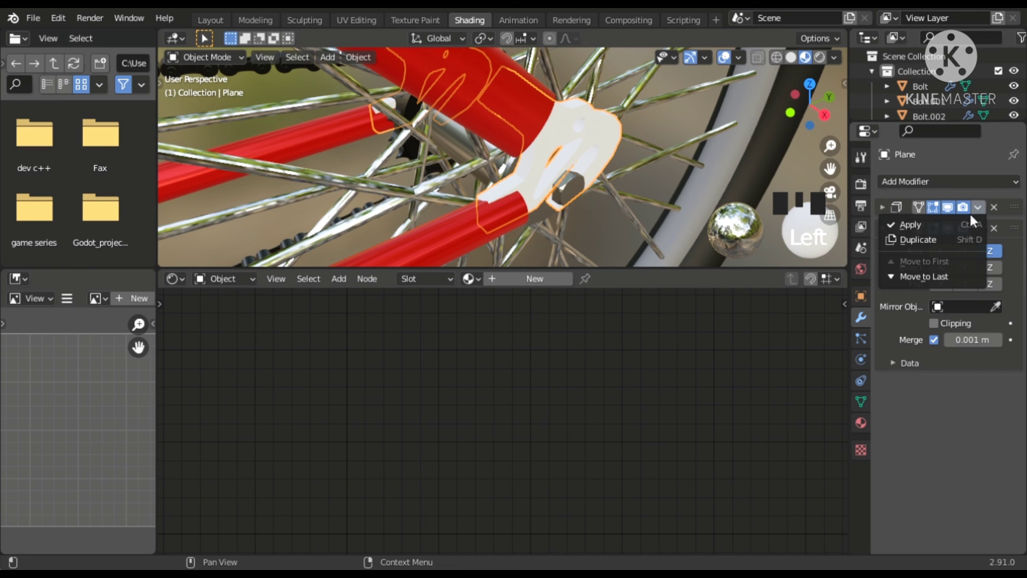
drag(974, 229, 471, 117)
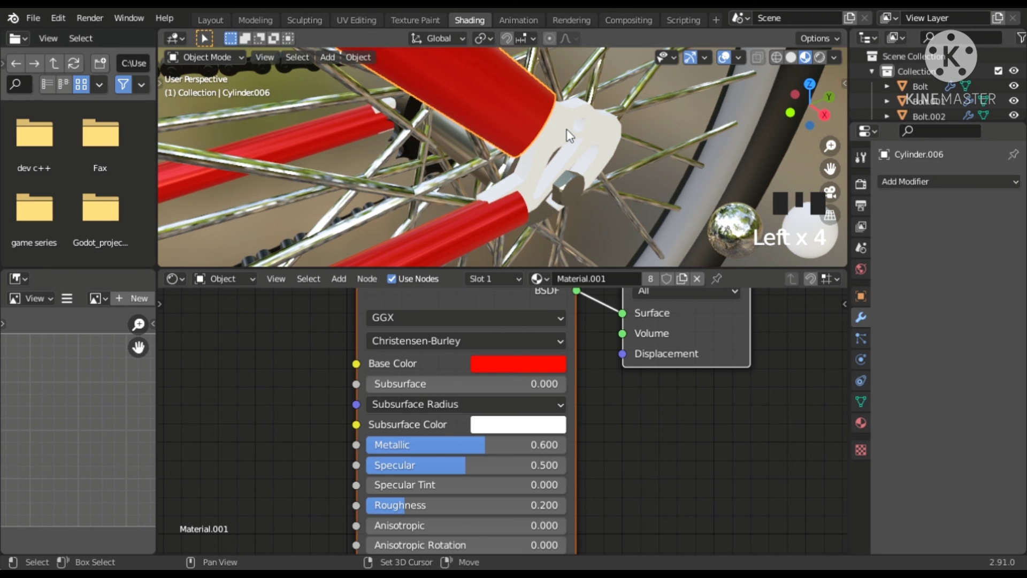
Give the connector the red frame Material.001 and view the whole bicycle.
click(571, 136)
click(532, 140)
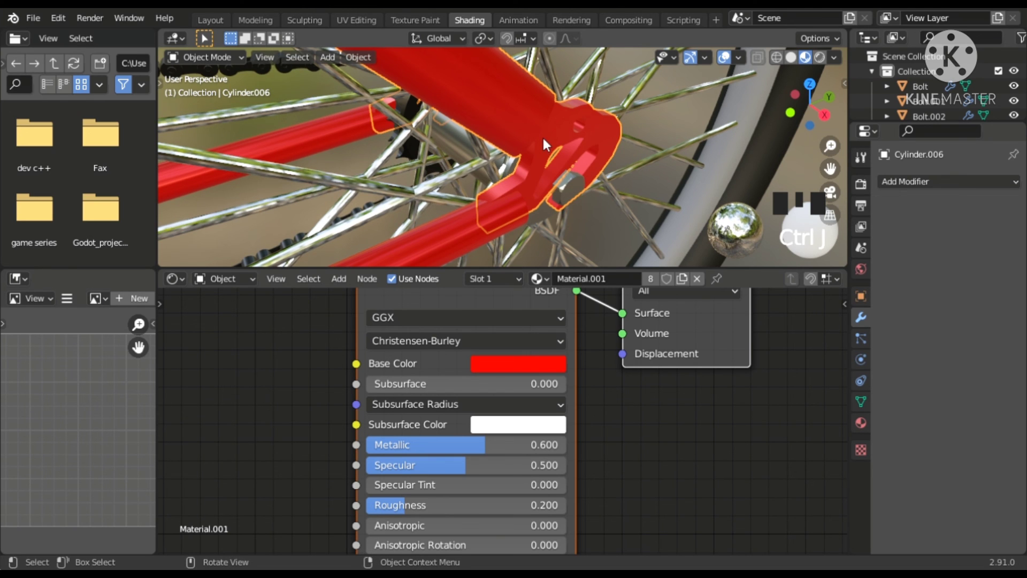
scroll(down, 3)
scroll(down, 3)
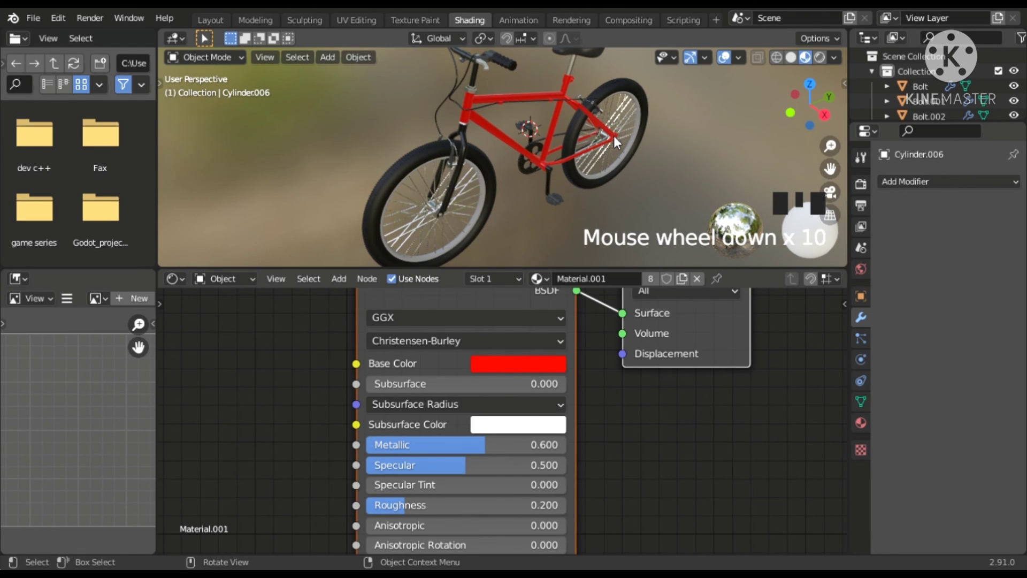
Orbit and zoom around the bicycle to inspect it from several sides, ending in the Layout workspace.
drag(206, 25, 689, 99)
scroll(down, 3)
scroll(down, 3)
drag(561, 168, 580, 222)
scroll(up, 3)
scroll(up, 3)
drag(581, 210, 23, 86)
click(23, 85)
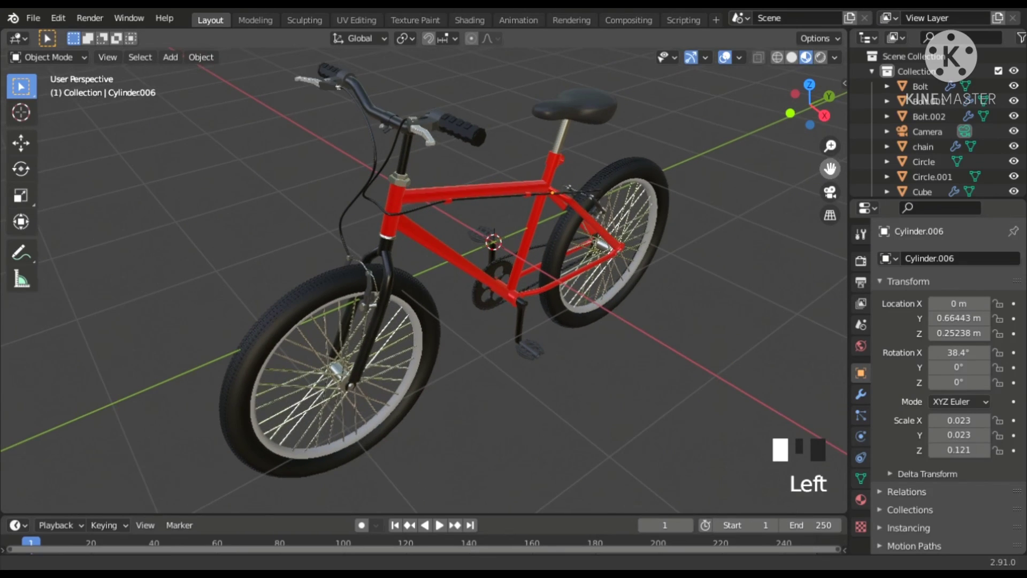